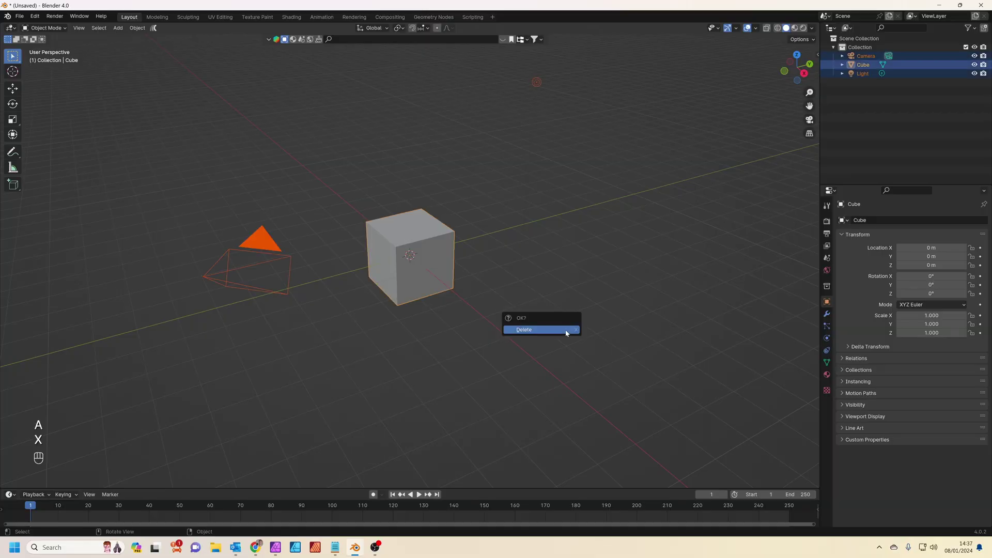
# - Replace the default objects with a text object reading DRAMA!
pyautogui.press('shift+a')
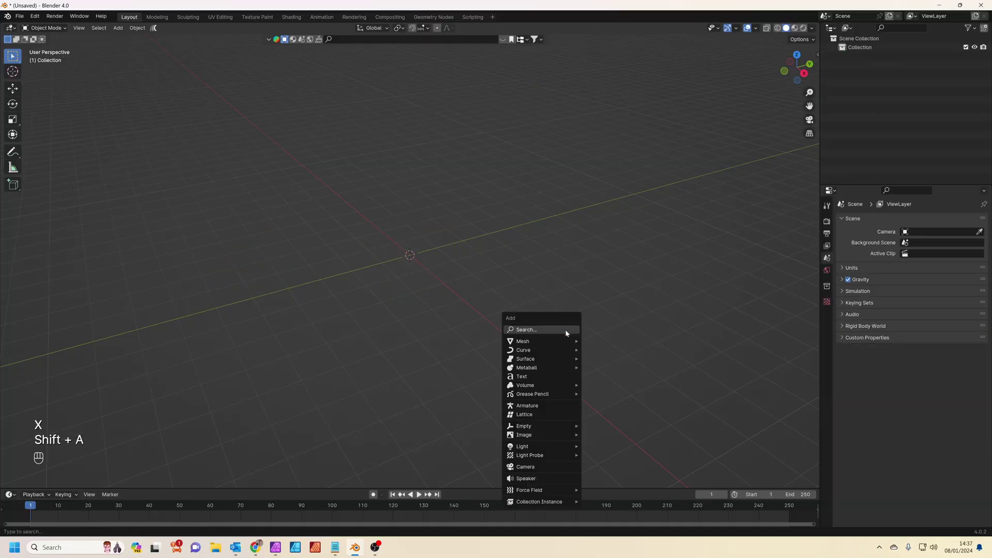
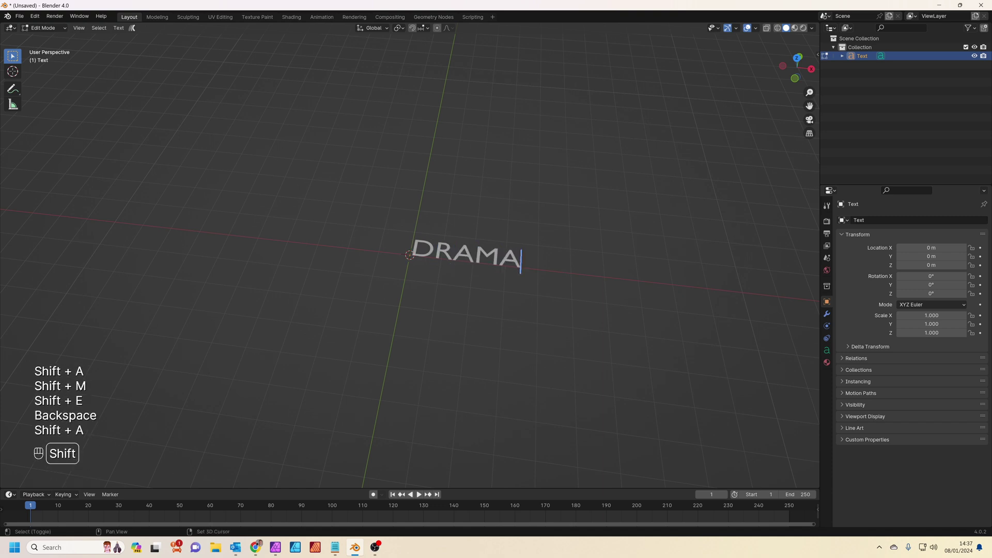
pyautogui.press('shift+1')
pyautogui.press('Tab')
# - Set the text font to Rockwell Bold
pyautogui.click(829, 351)
pyautogui.click(871, 325)
pyautogui.click(973, 340)
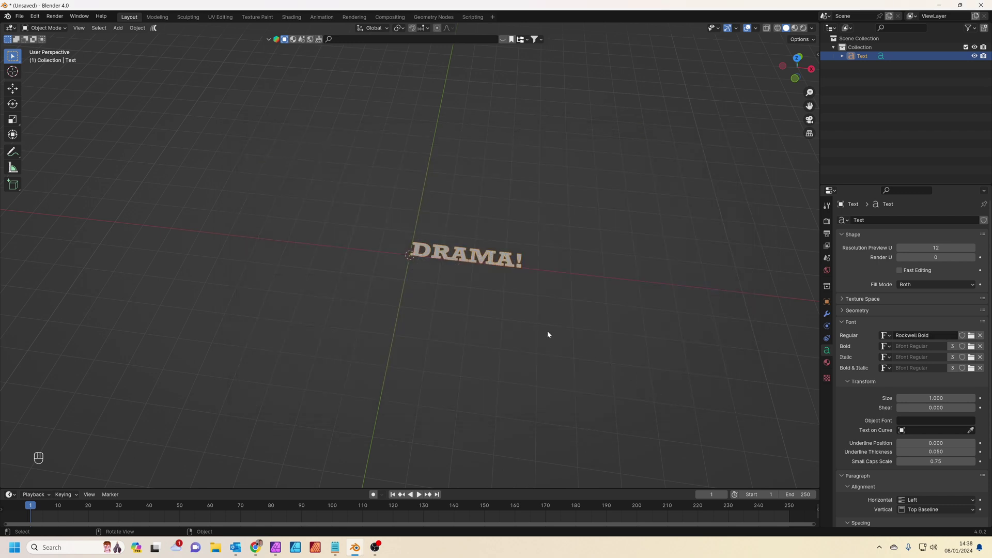
# - Rotate the DRAMA! text 90° on X so it stands upright
pyautogui.moveTo(491, 281); pyautogui.dragTo(518, 282)
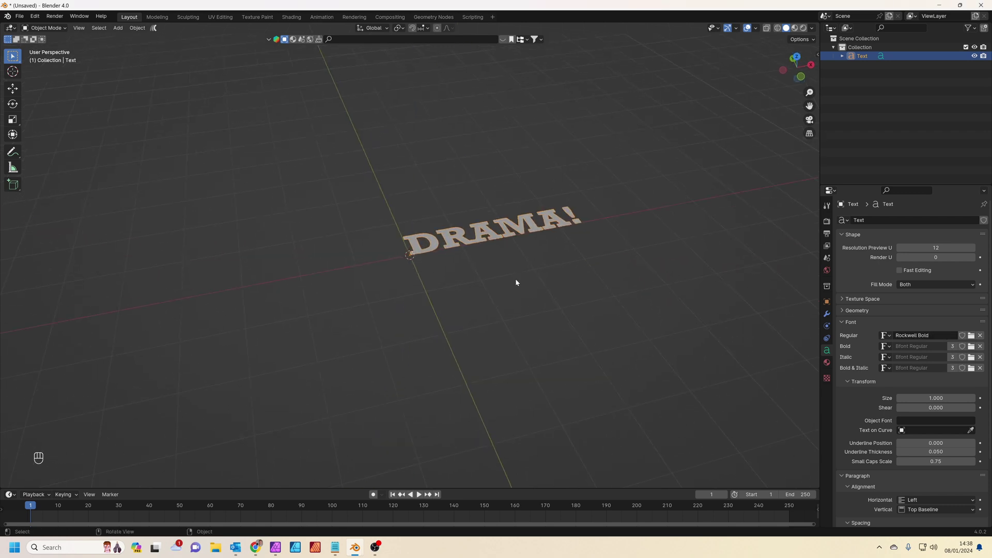
pyautogui.press('r')
pyautogui.press('x')
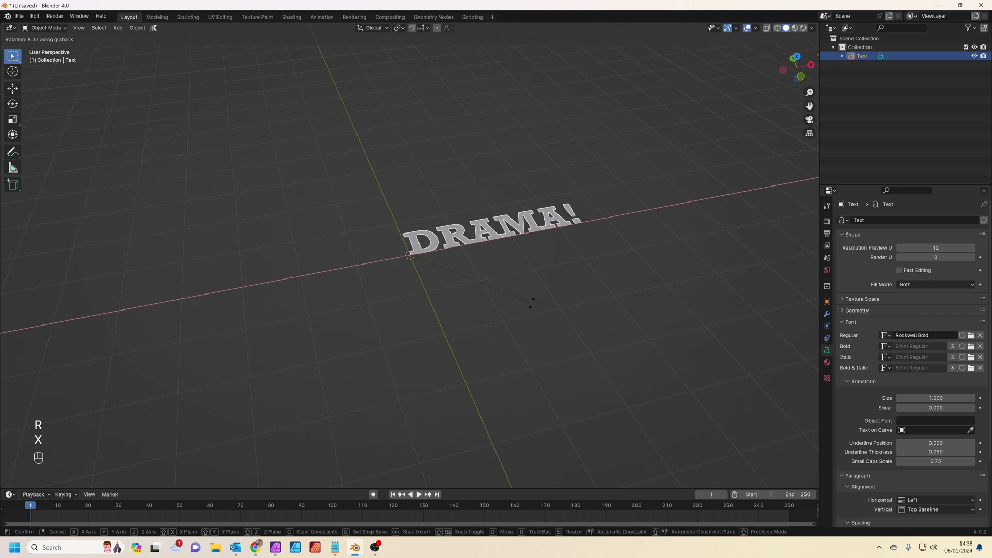
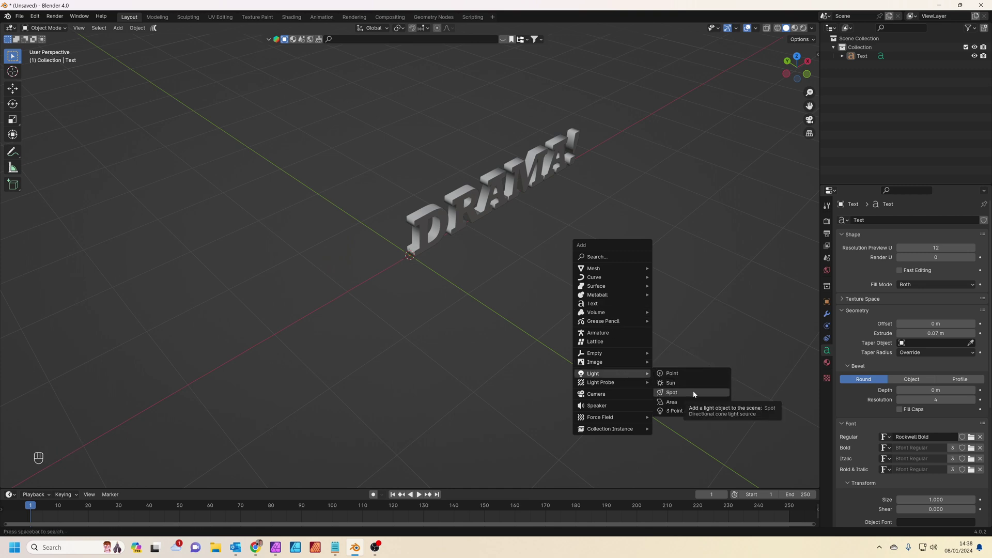
# - Add a spotlight and rotate it 90° on X
pyautogui.moveTo(557, 317); pyautogui.dragTo(569, 309)
pyautogui.press('r')
pyautogui.press('x')
pyautogui.press('KP_9')
pyautogui.press('KP_0')
pyautogui.press('KP_Enter')
# - Rotate the spotlight 180° on Z so it faces the text
pyautogui.press('r')
pyautogui.press('z')
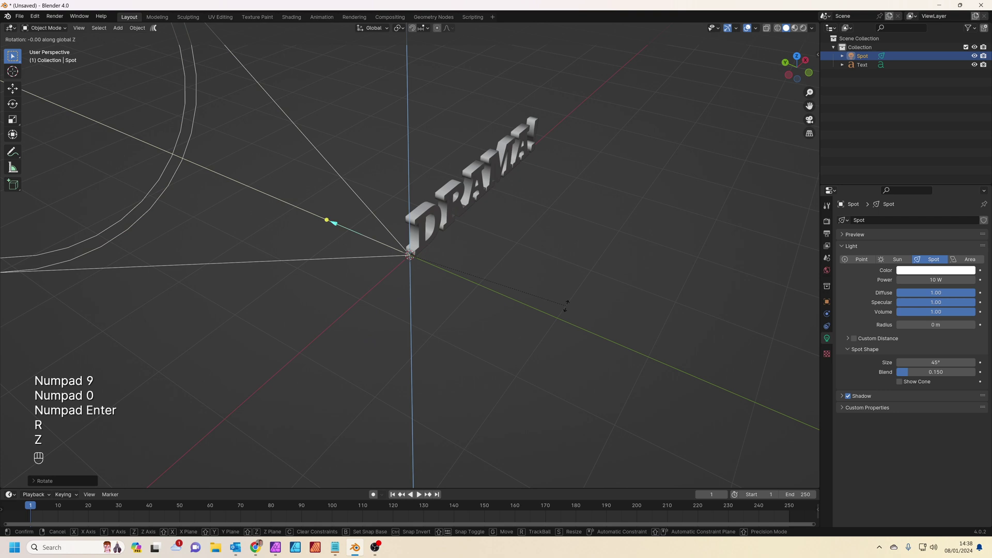
pyautogui.press('KP_1')
pyautogui.press('KP_8')
pyautogui.press('KP_0')
pyautogui.press('KP_Enter')
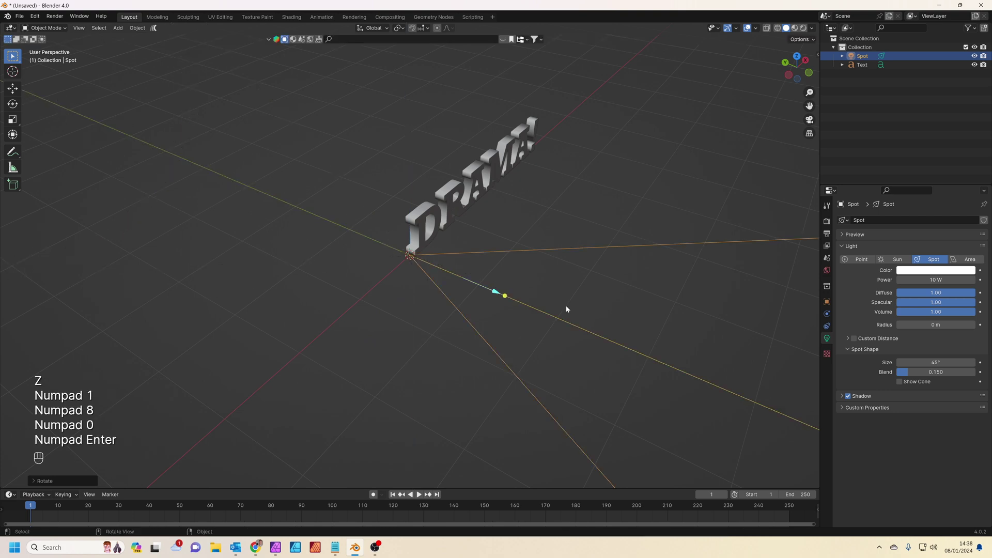
# - From top view, move the spotlight in front of the DRAMA! lettering
pyautogui.press('KP_7')
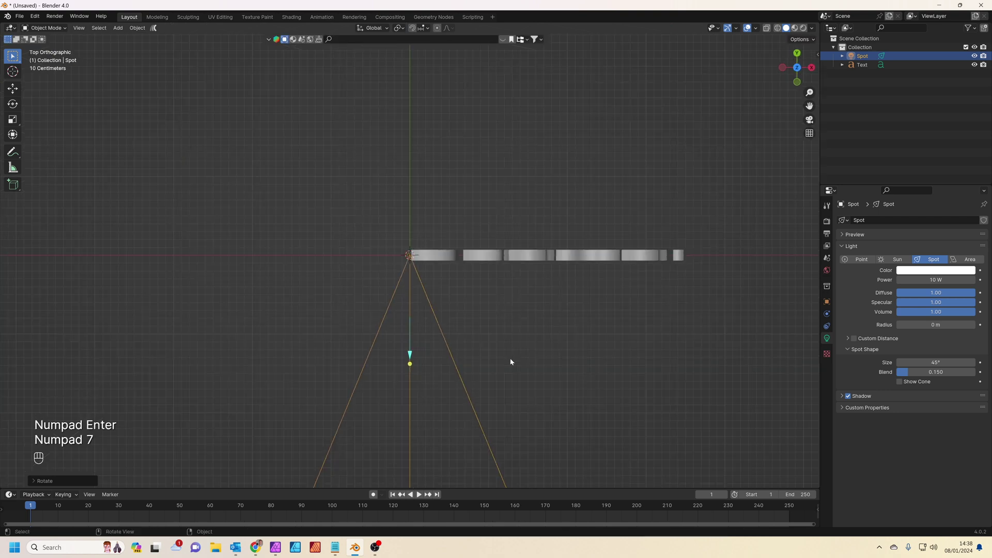
pyautogui.press('g')
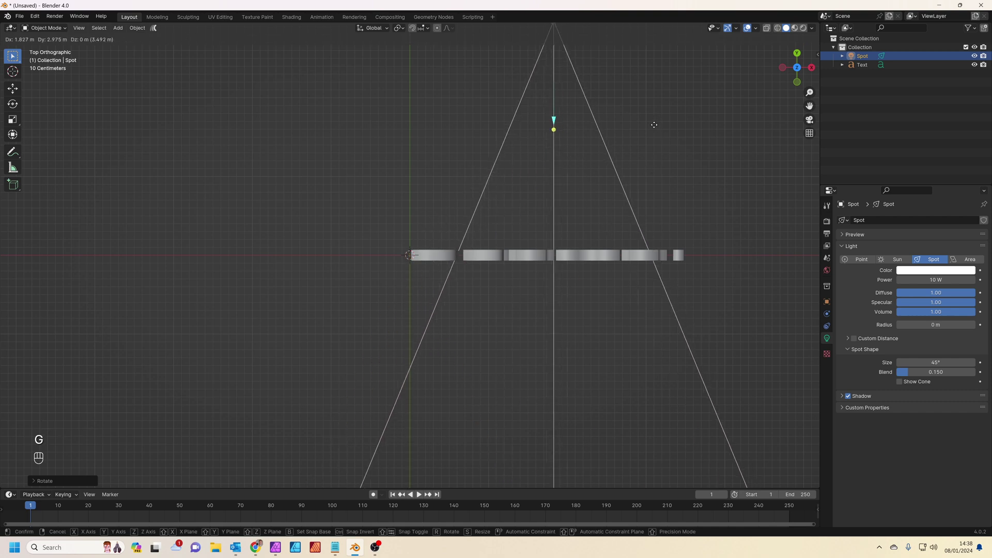
pyautogui.moveTo(562, 289); pyautogui.dragTo(598, 206)
pyautogui.moveTo(599, 206); pyautogui.dragTo(596, 199)
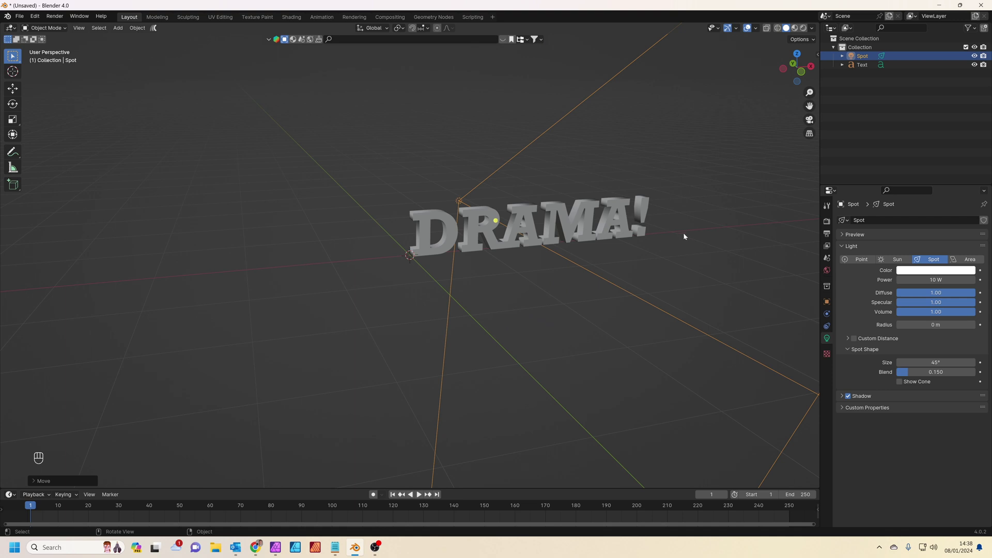
pyautogui.middleClick(569, 272)
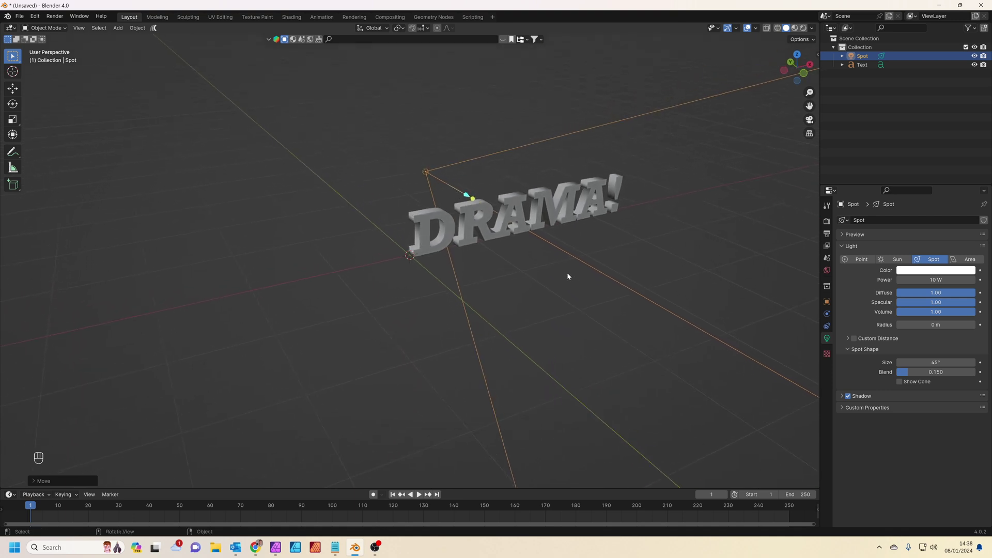
# - Add a large cube around the scene and set its Viewport Display to Wire
pyautogui.press('shift+a')
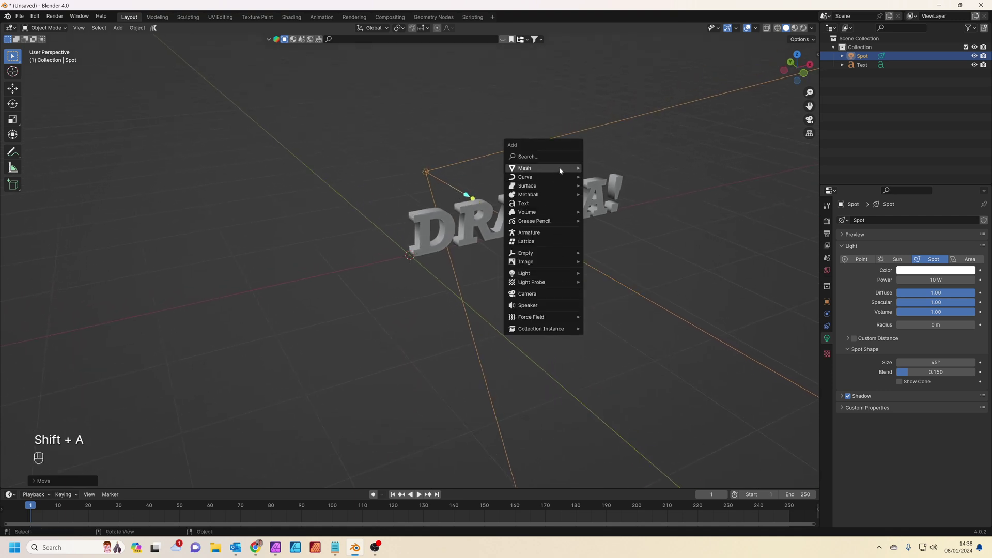
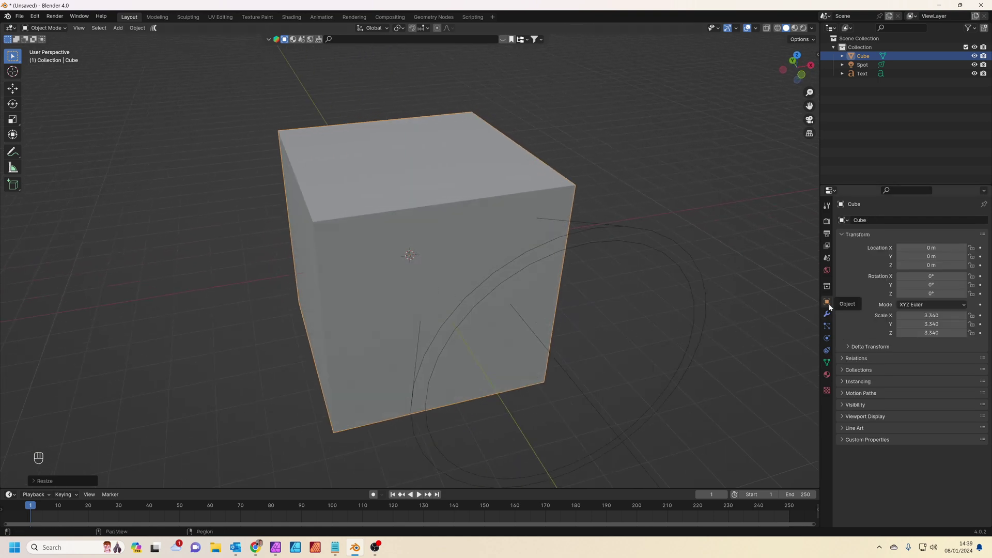
pyautogui.click(845, 406)
pyautogui.click(846, 470)
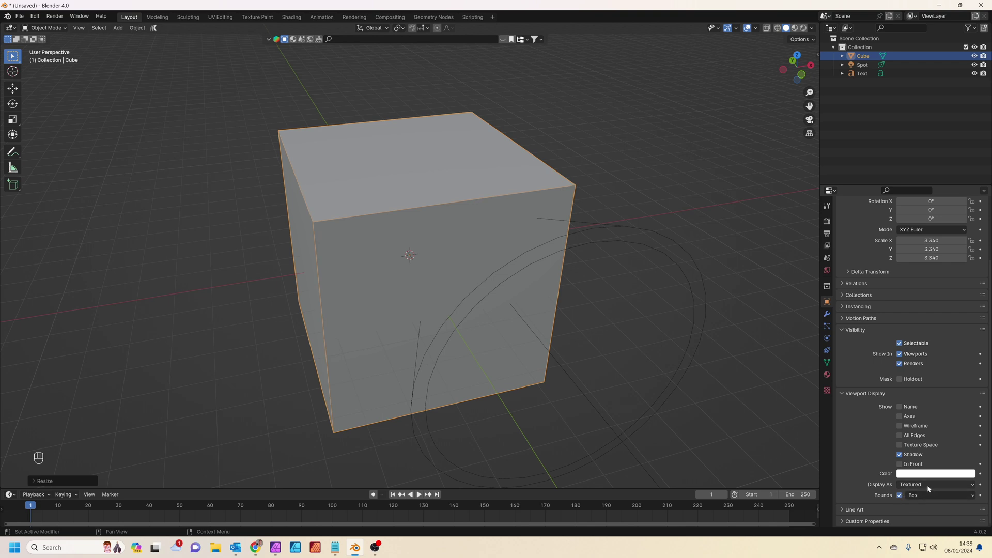
pyautogui.middleClick(591, 376)
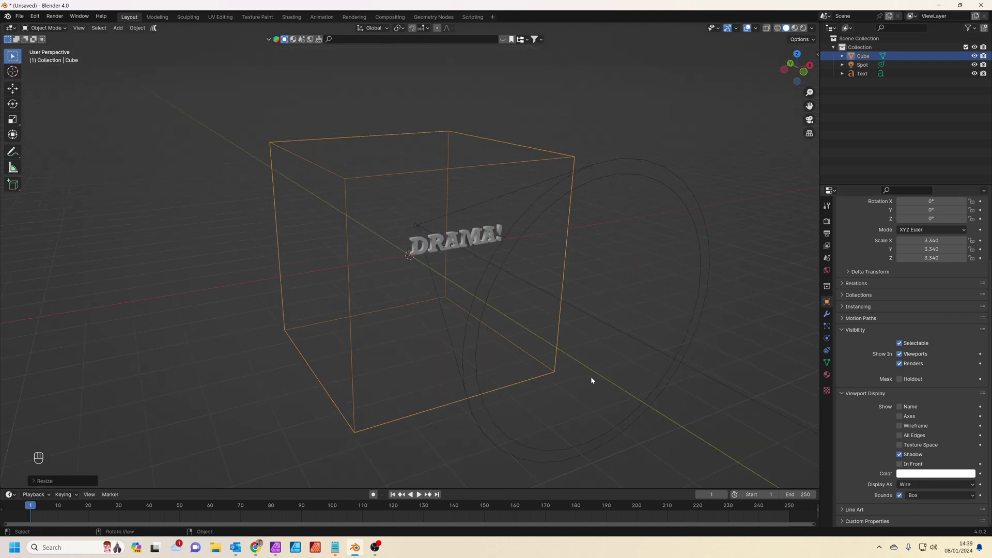
pyautogui.moveTo(556, 350); pyautogui.dragTo(541, 351)
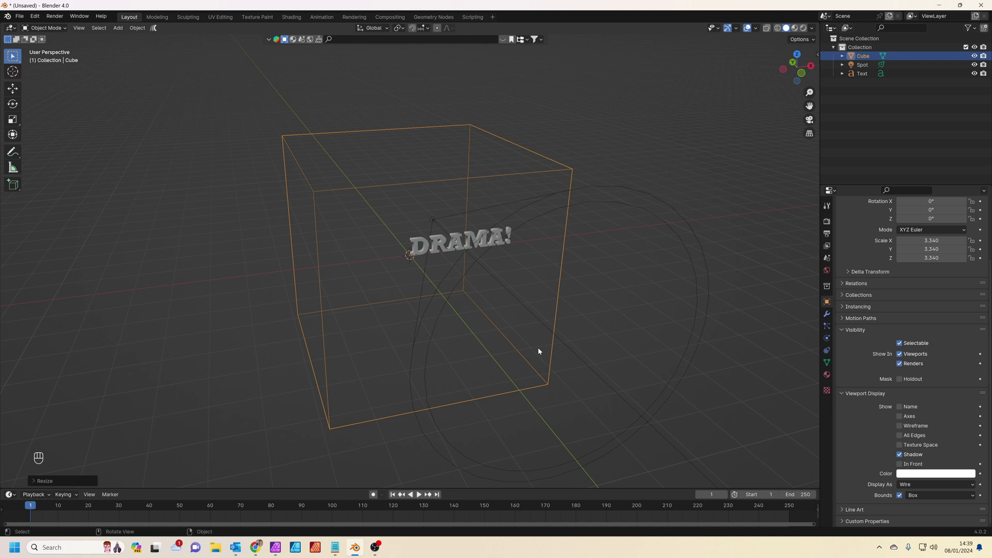
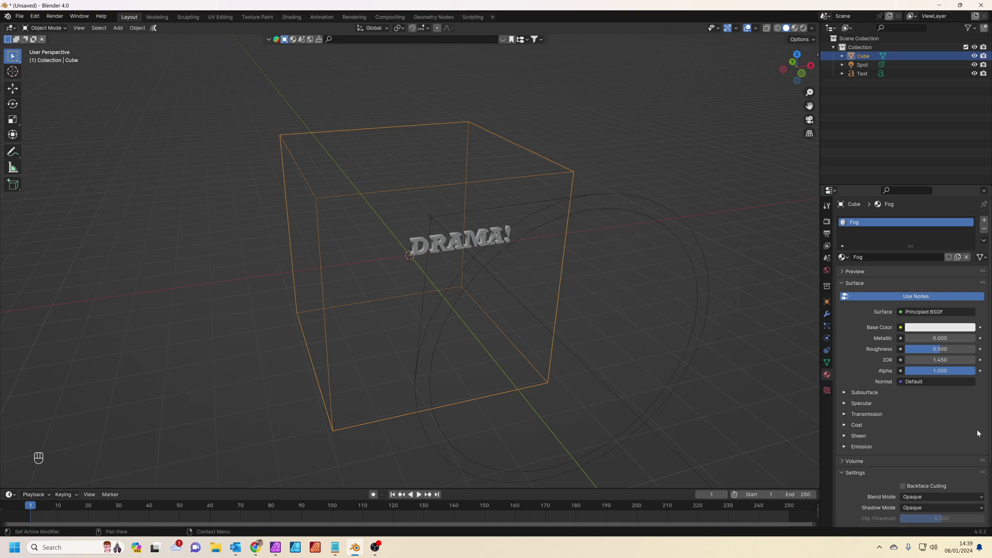
# - Give the cube a Fog material with Principled Volume density 0.2 and preview it rendered
pyautogui.moveTo(904, 313); pyautogui.dragTo(945, 335)
pyautogui.click(859, 328)
pyautogui.moveTo(928, 343); pyautogui.dragTo(937, 246)
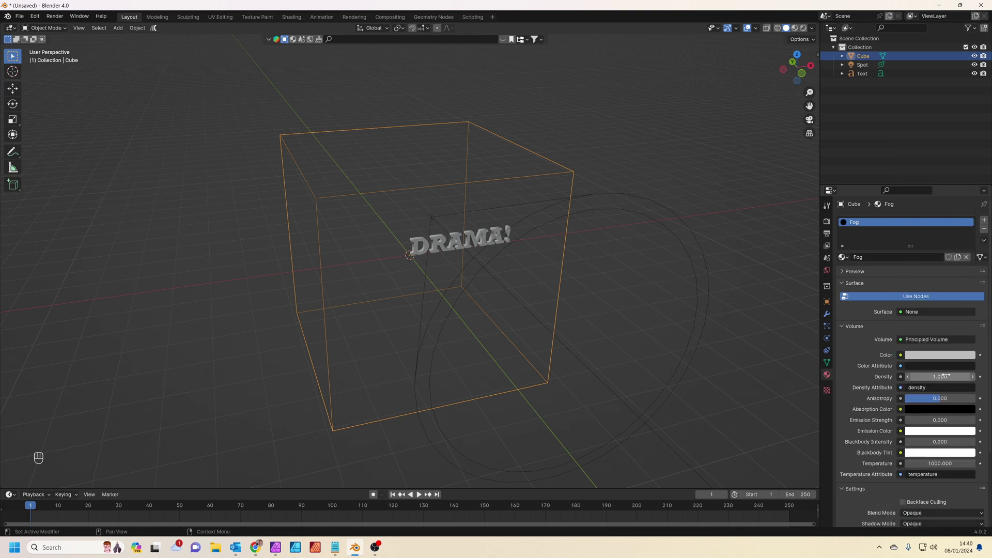
pyautogui.click(806, 32)
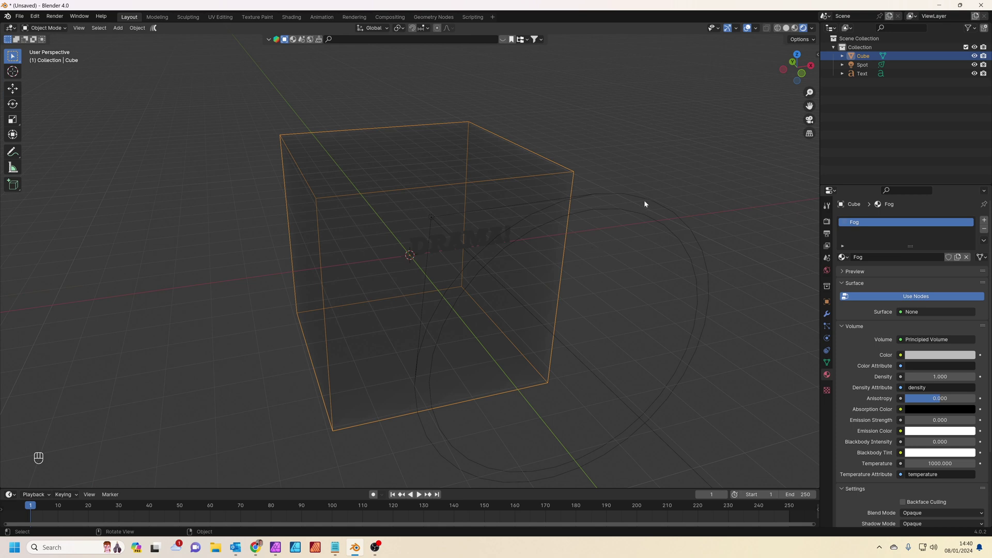
pyautogui.click(665, 207)
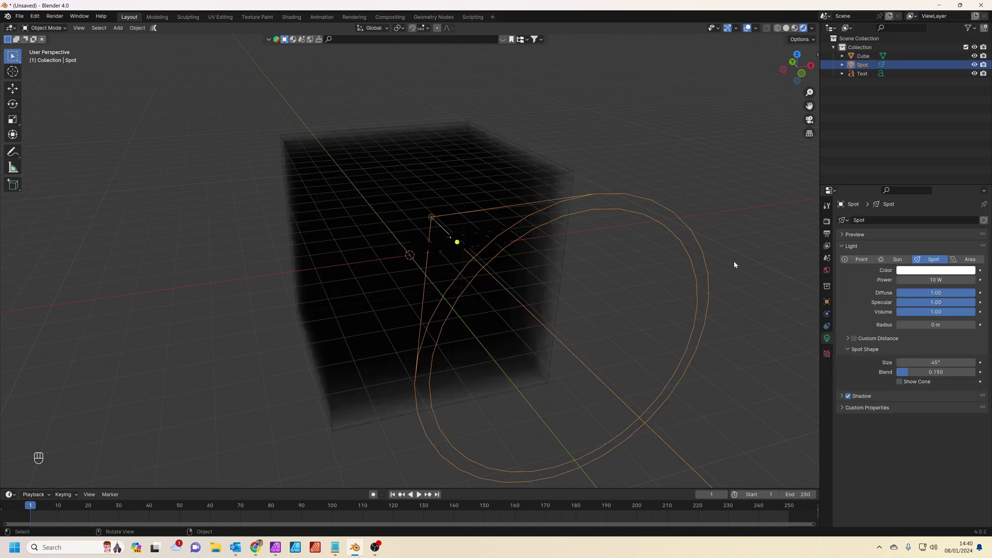
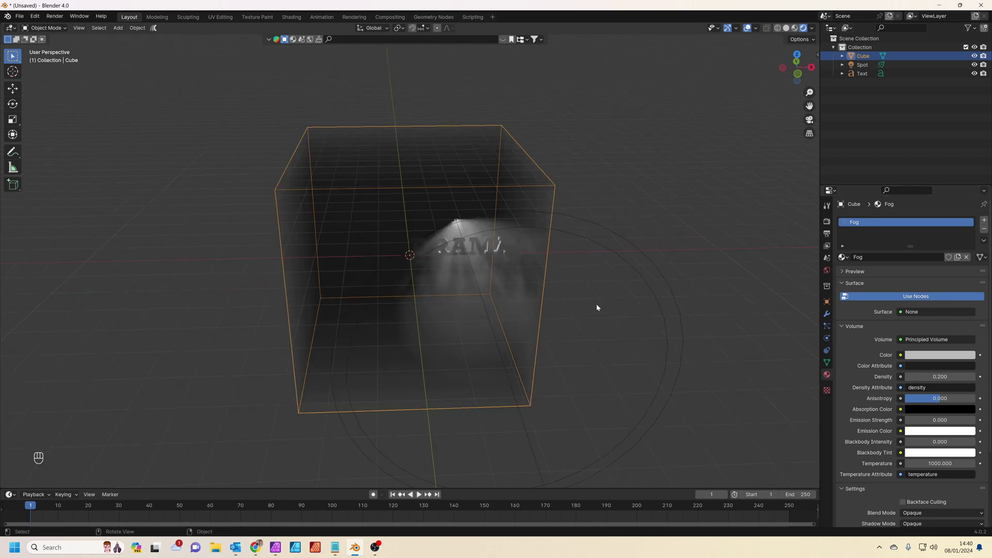
# - Add a camera at 90° X rotation facing the text and view through it
pyautogui.press('shift+a')
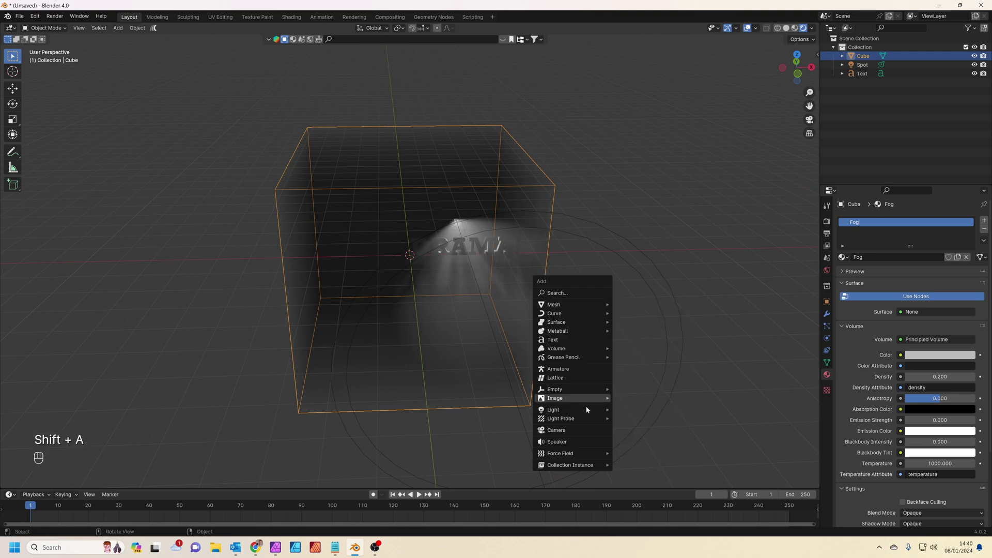
pyautogui.moveTo(553, 354); pyautogui.dragTo(637, 353)
pyautogui.moveTo(637, 353); pyautogui.dragTo(658, 335)
pyautogui.press('n')
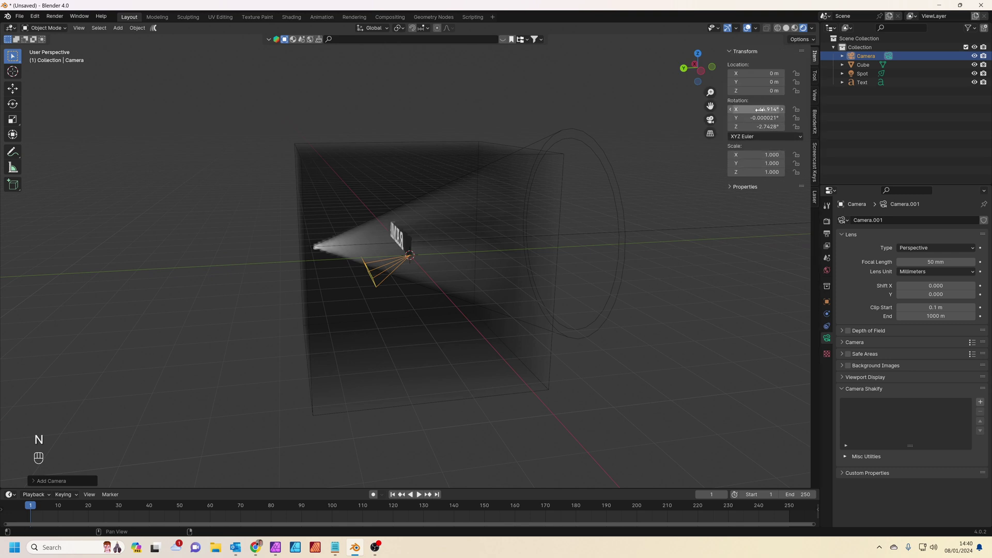
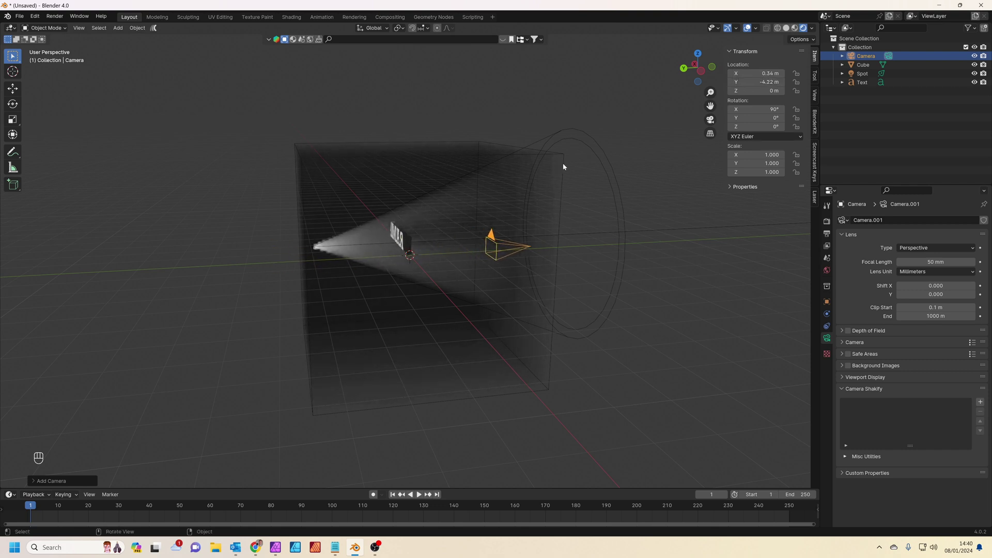
pyautogui.press('KP_0')
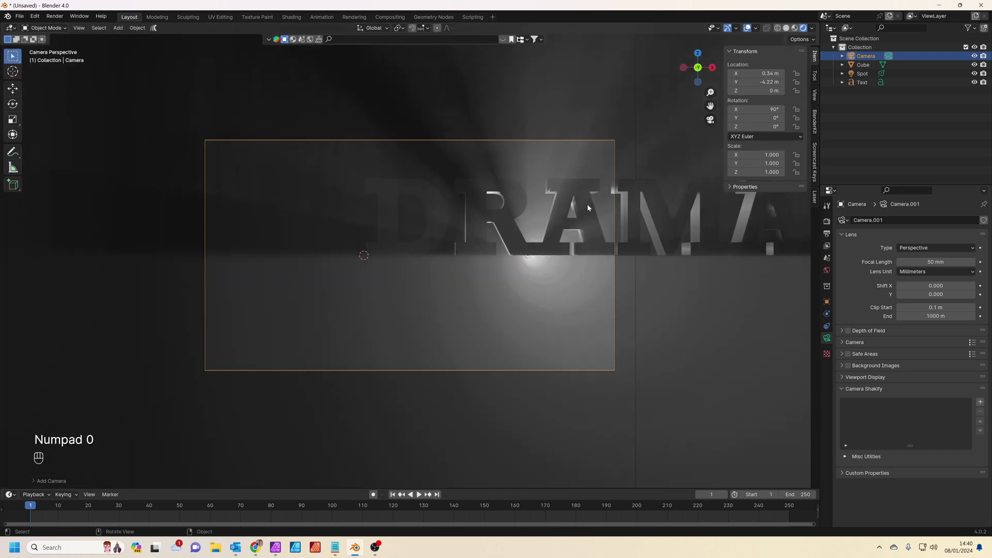
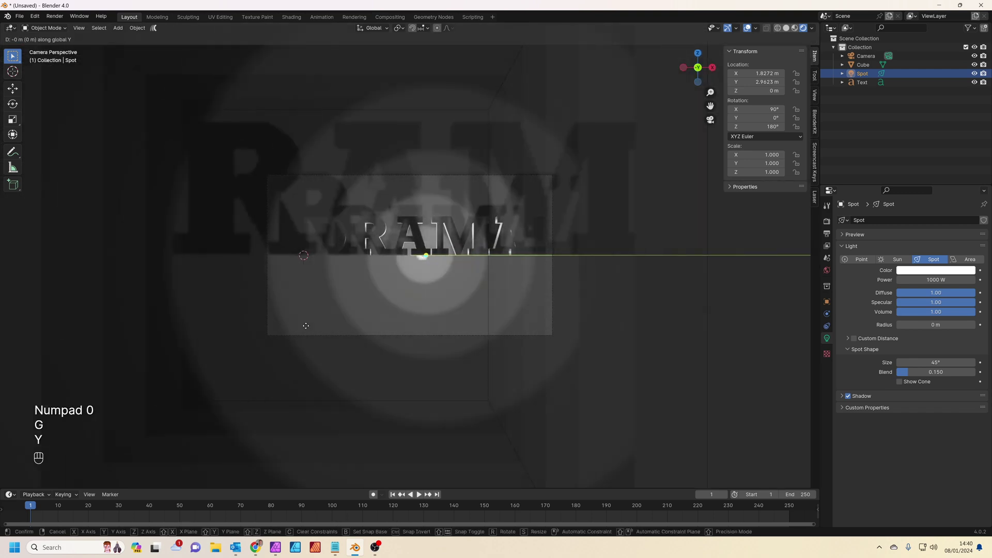
pyautogui.press('x')
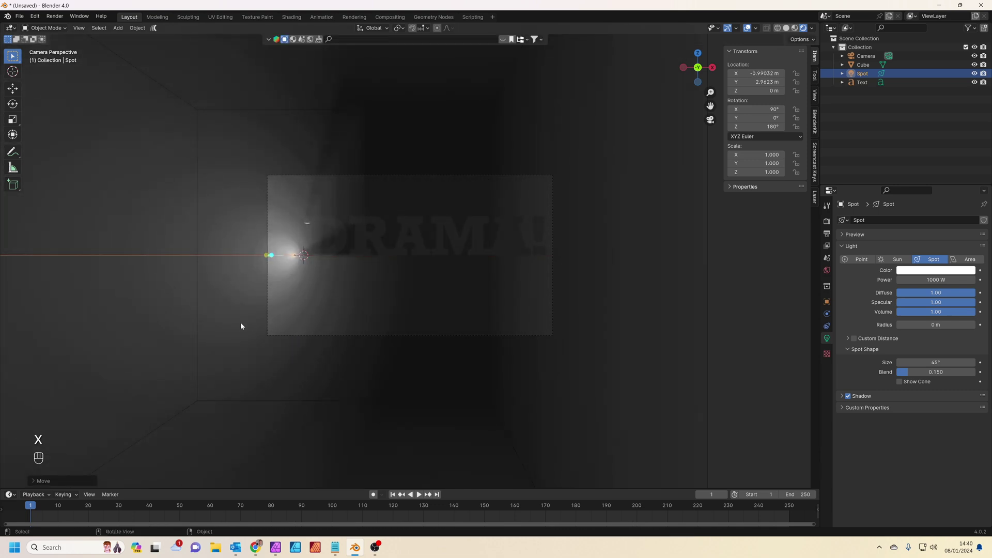
pyautogui.press('i')
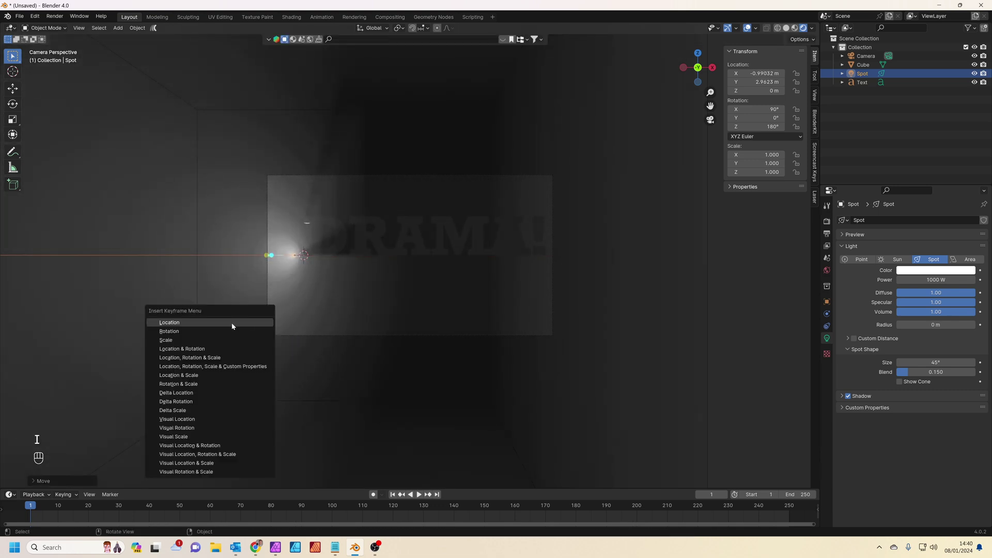
pyautogui.moveTo(52, 506); pyautogui.dragTo(337, 517)
pyautogui.press('g')
pyautogui.press('y')
pyautogui.press('x')
pyautogui.click(605, 383)
pyautogui.press('i')
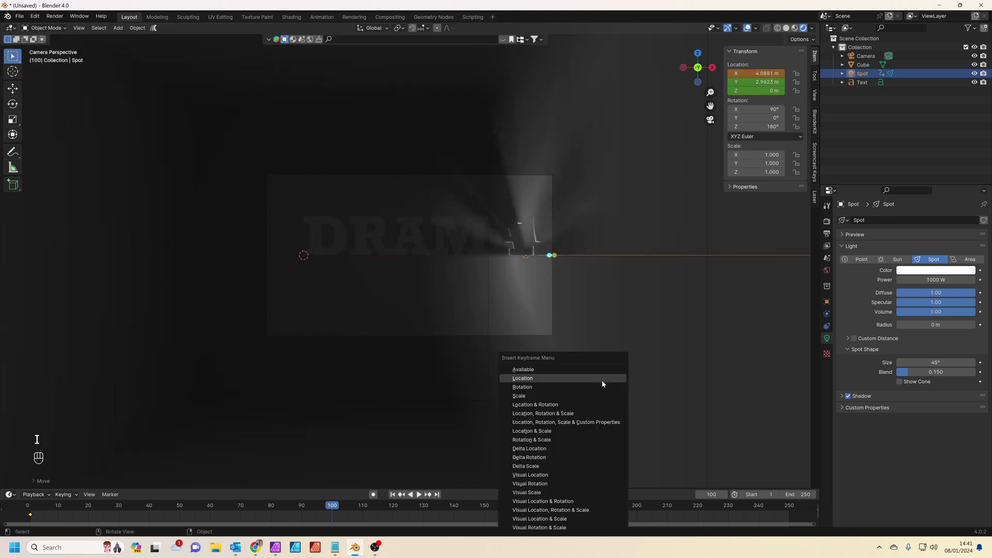
pyautogui.moveTo(335, 508); pyautogui.dragTo(173, 500)
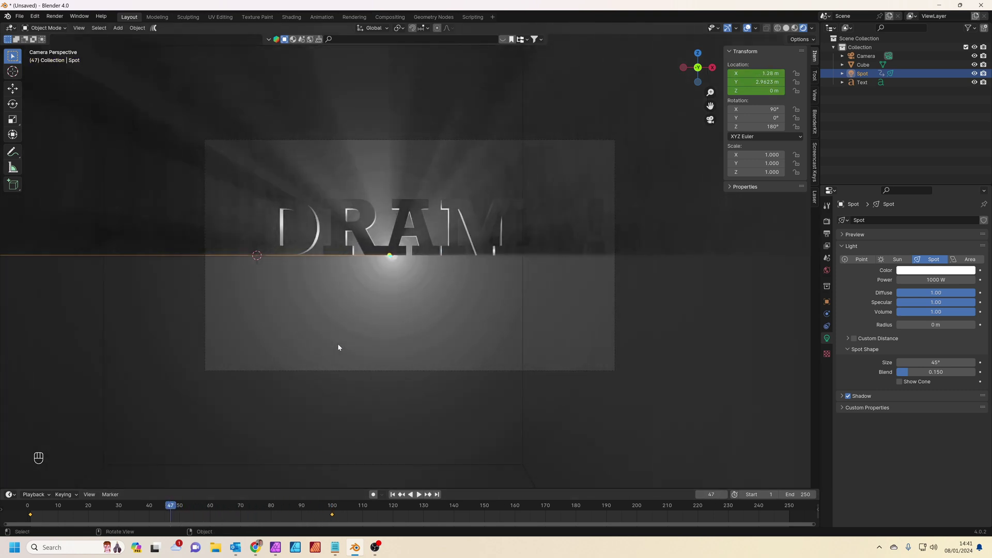
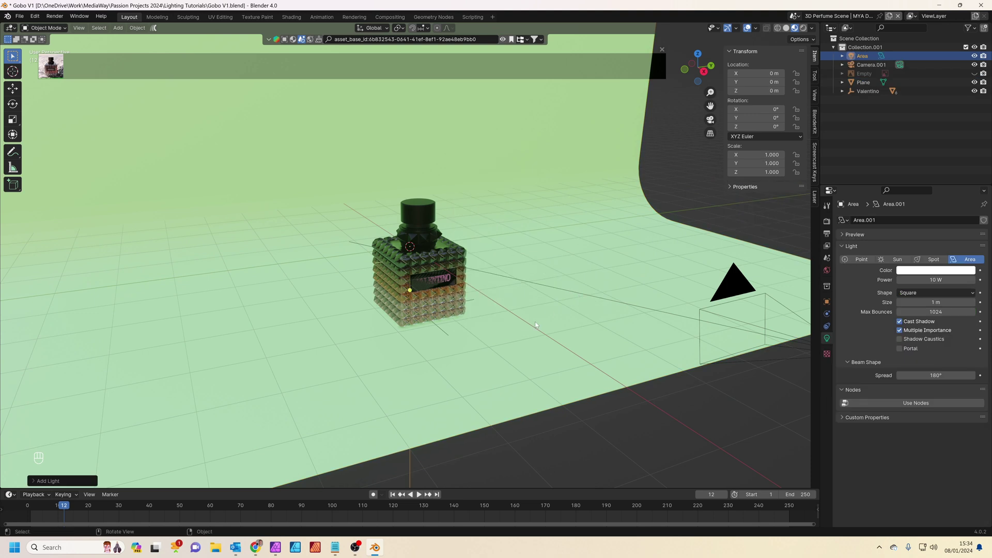
# - Raise the area light straight up above the bottle and check the camera view
pyautogui.press('g')
pyautogui.press('z')
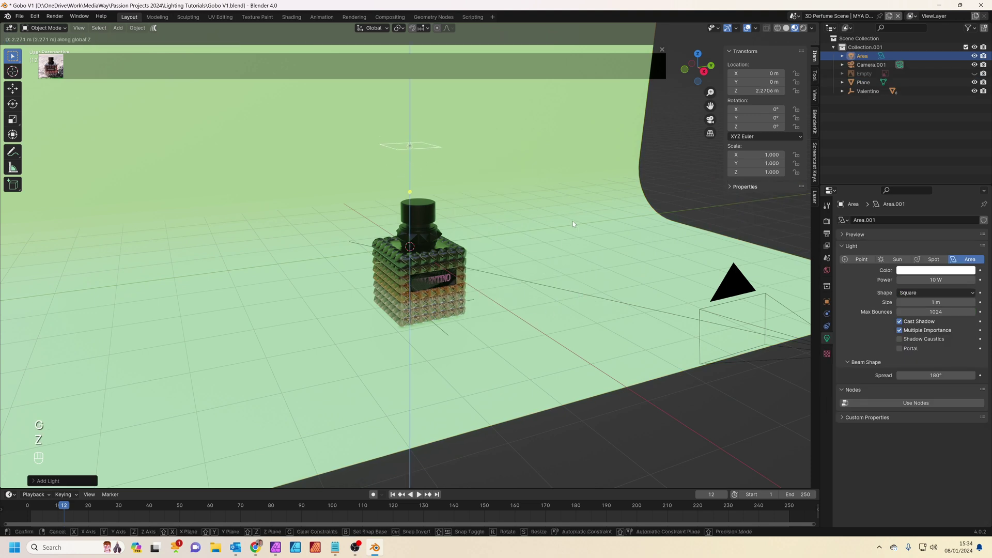
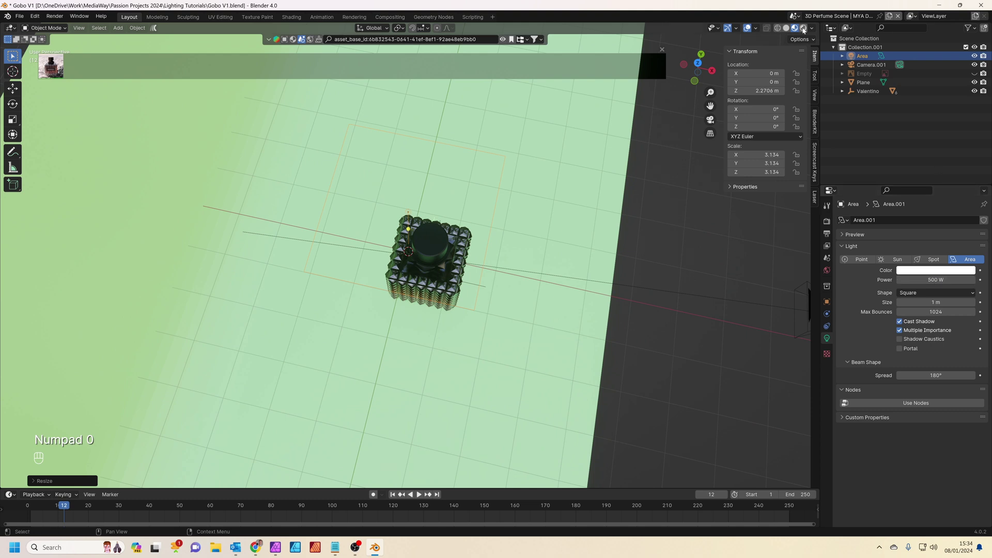
pyautogui.press('KP_0')
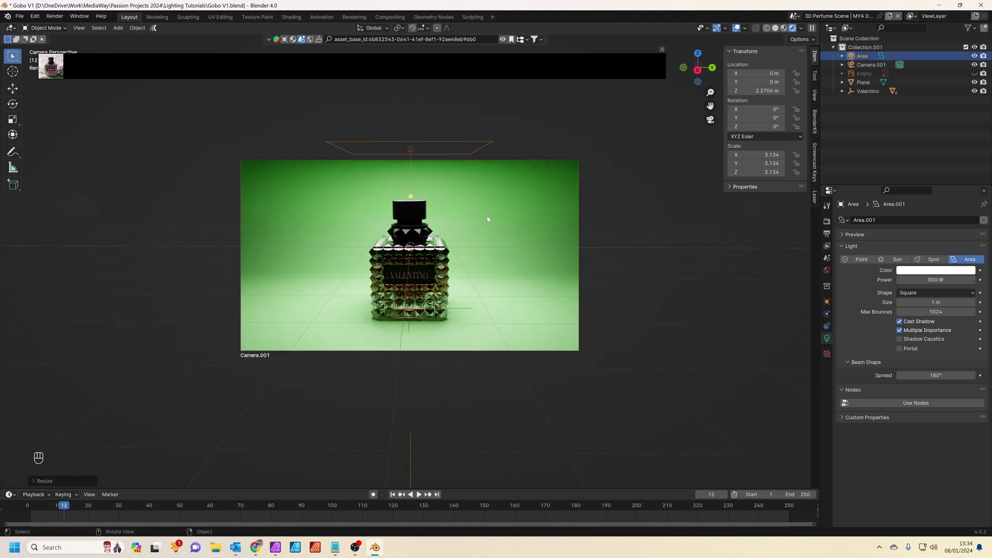
# - Add a spotlight with a Track To constraint targeting the Logo object
pyautogui.middleClick(431, 311)
pyautogui.click(440, 313)
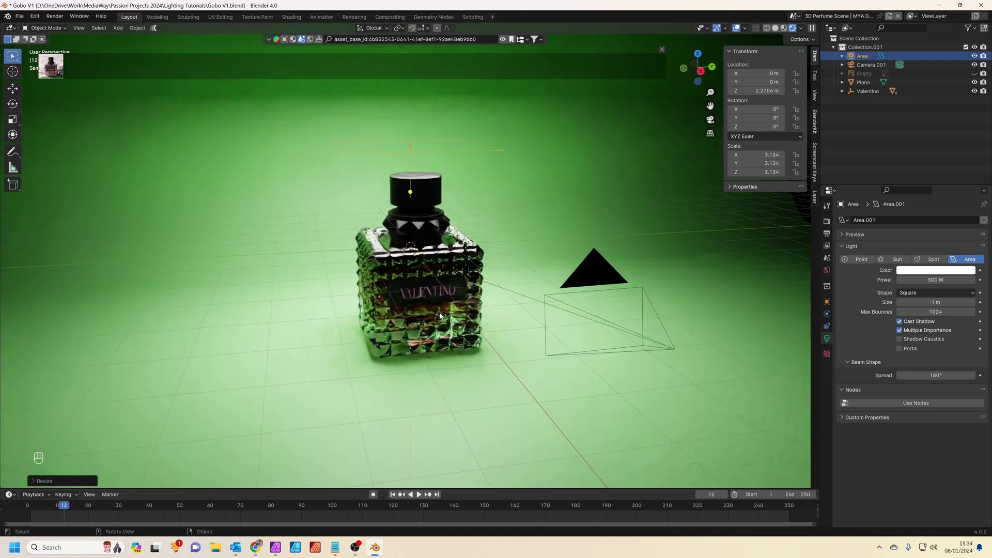
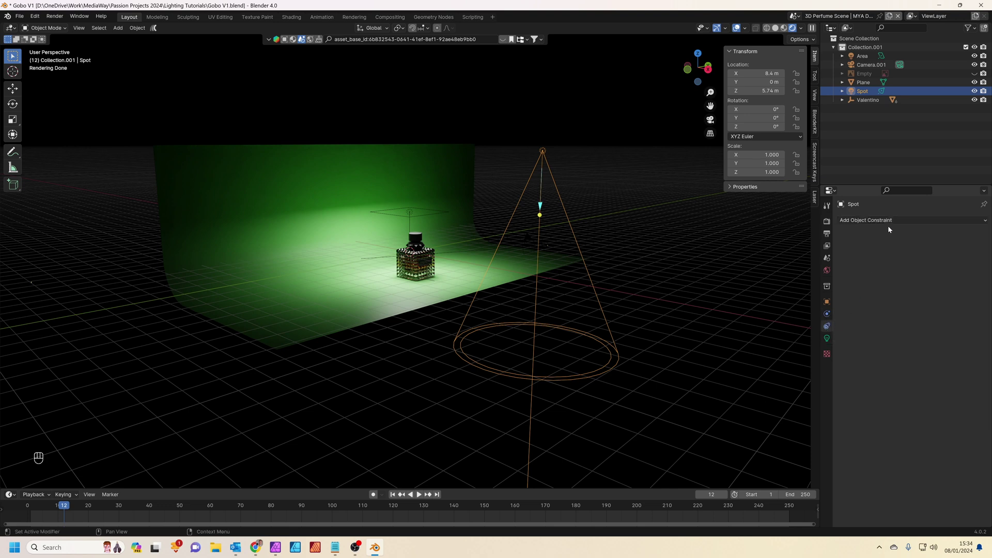
pyautogui.moveTo(894, 222); pyautogui.dragTo(901, 285)
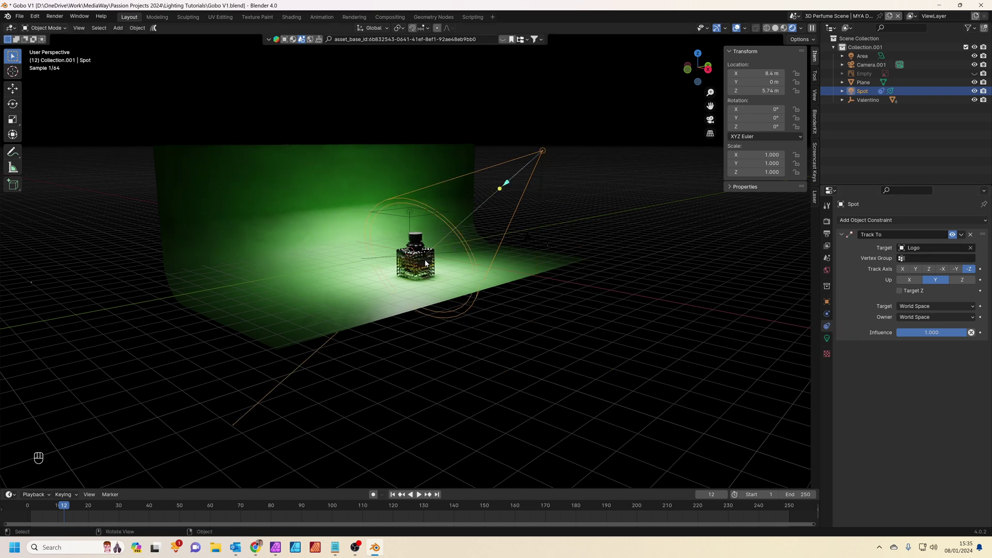
# - Move the spotlight off to the side of the bottle while it keeps aiming at Logo
pyautogui.middleClick(566, 256)
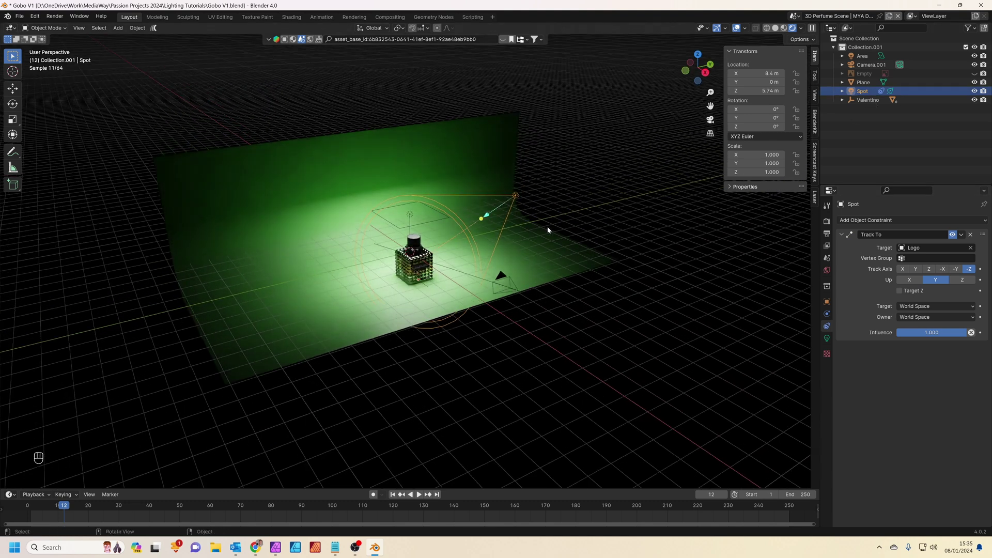
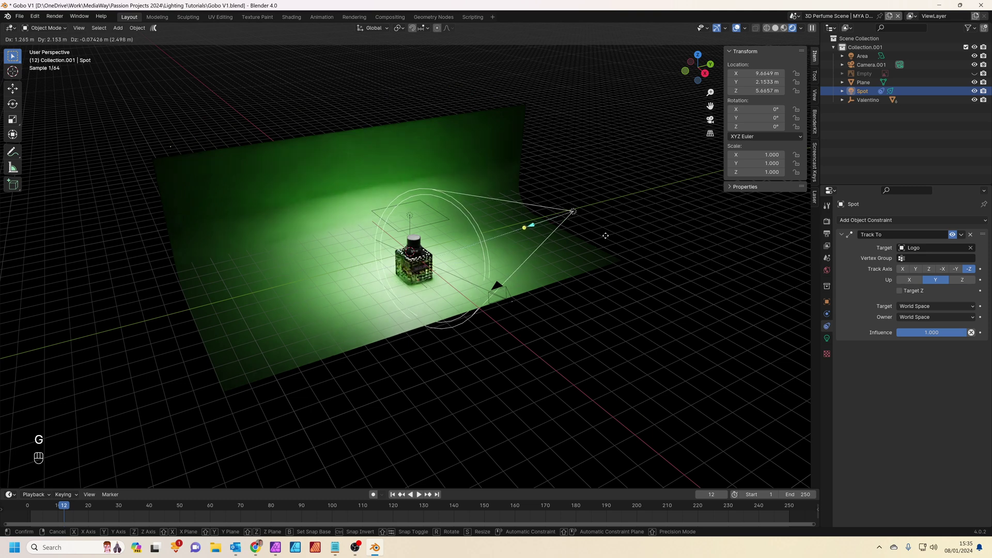
pyautogui.press('Escape')
pyautogui.middleClick(604, 233)
pyautogui.middleClick(495, 304)
pyautogui.click(519, 297)
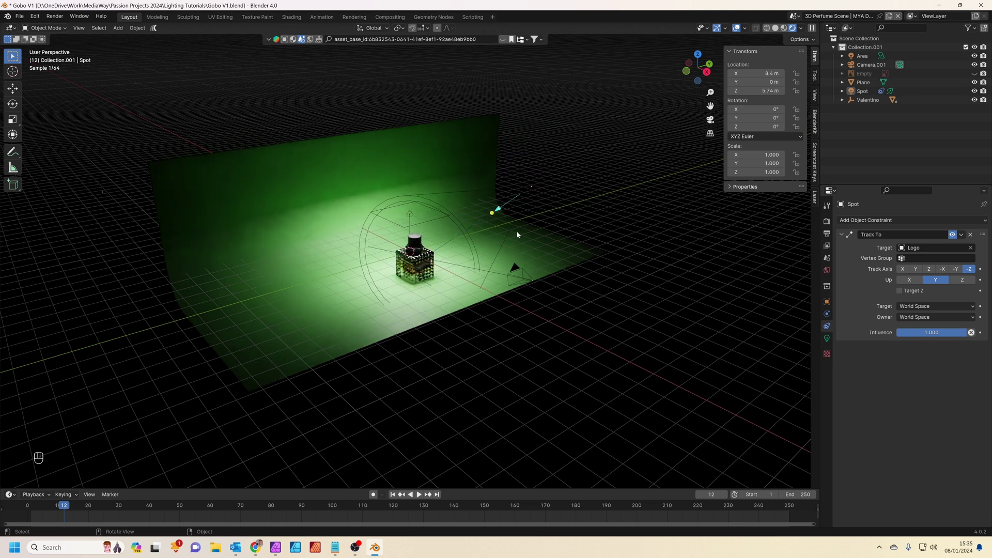
pyautogui.click(531, 191)
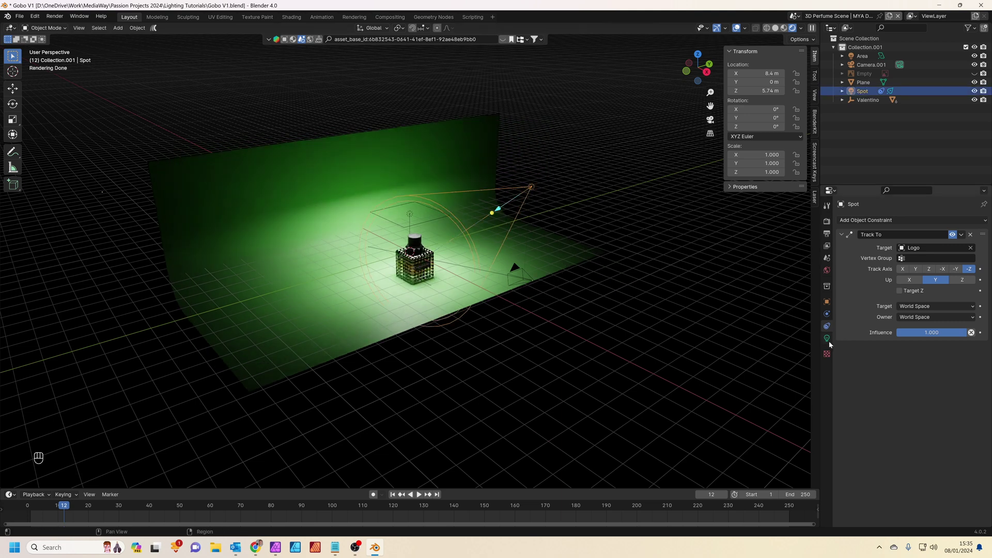
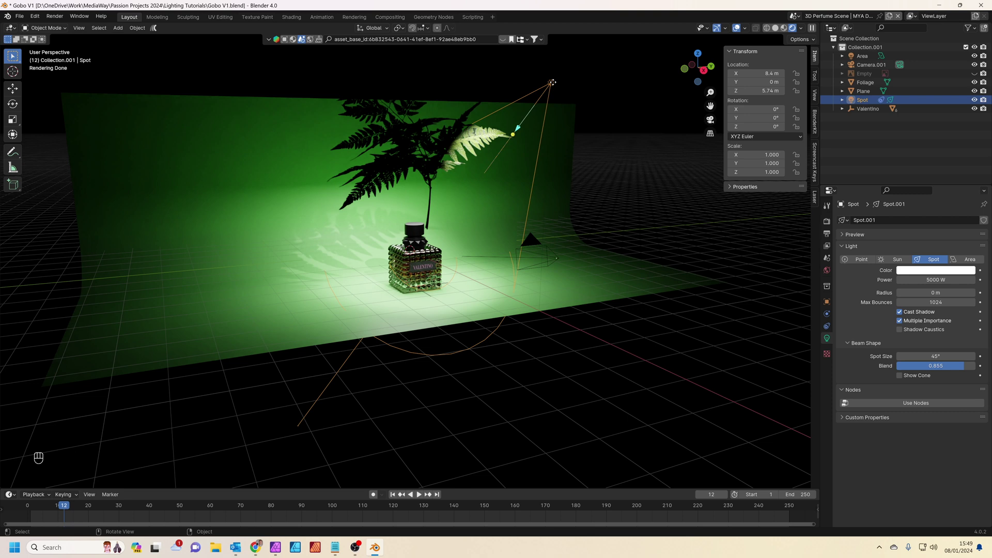
# - Lower the spotlight vertically and move the Foliage fern plane nearer the bottle
pyautogui.press('g')
pyautogui.press('z')
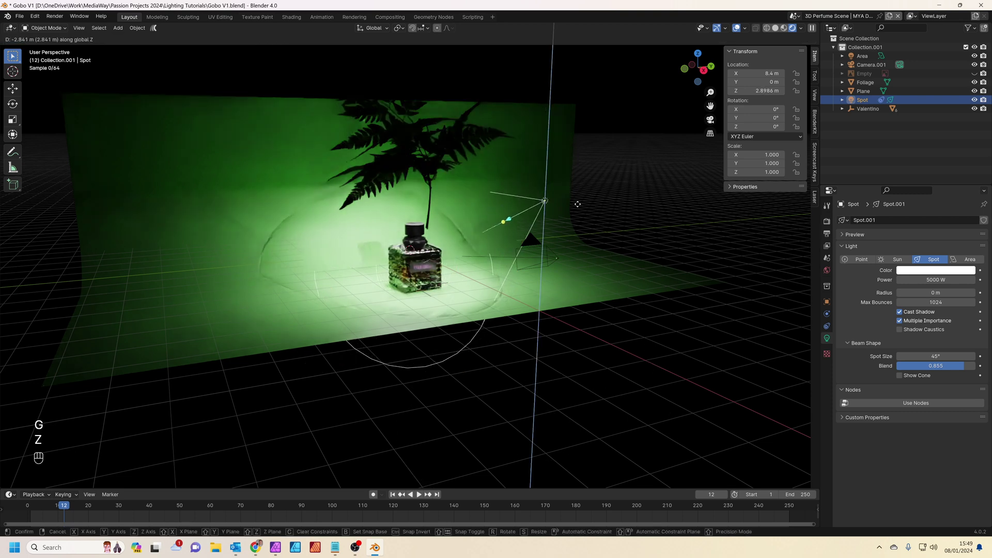
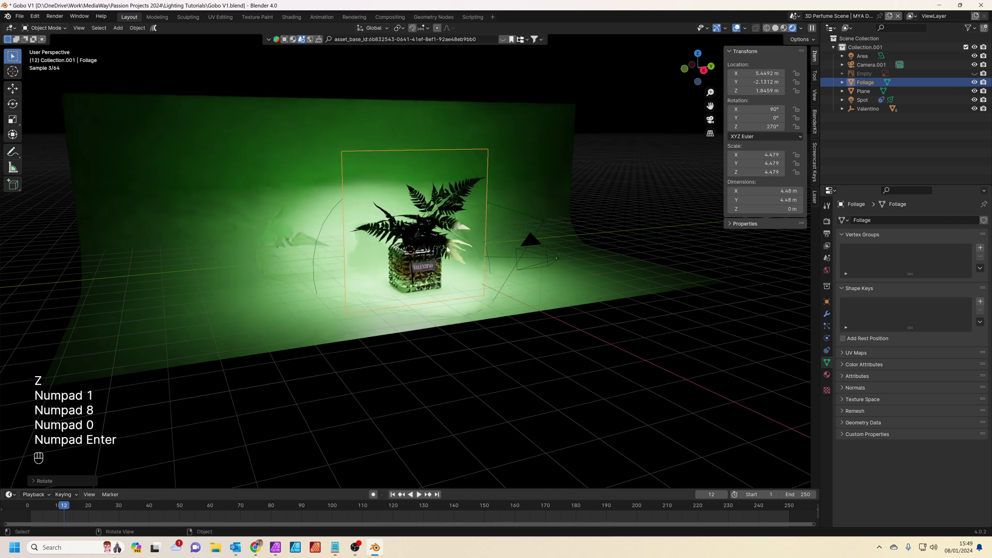
pyautogui.press('g')
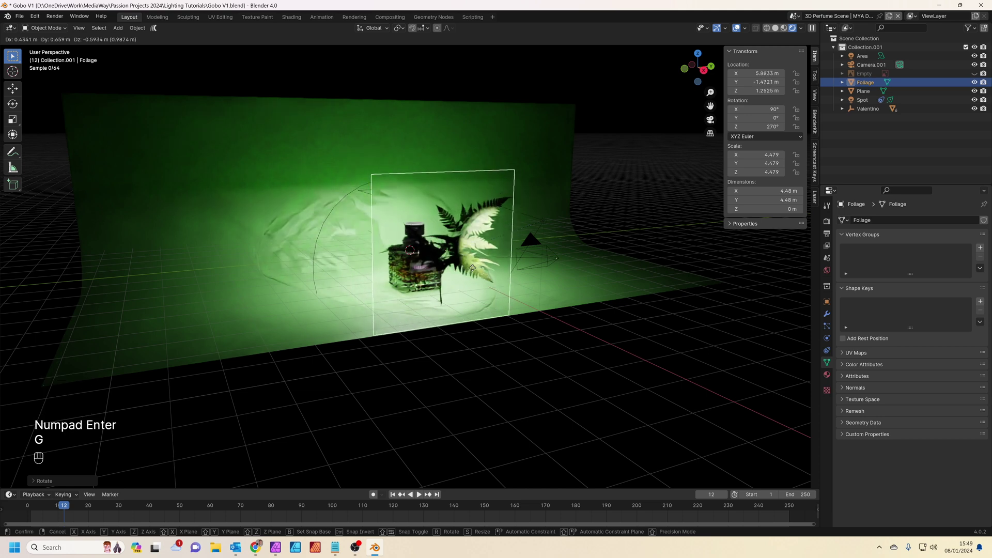
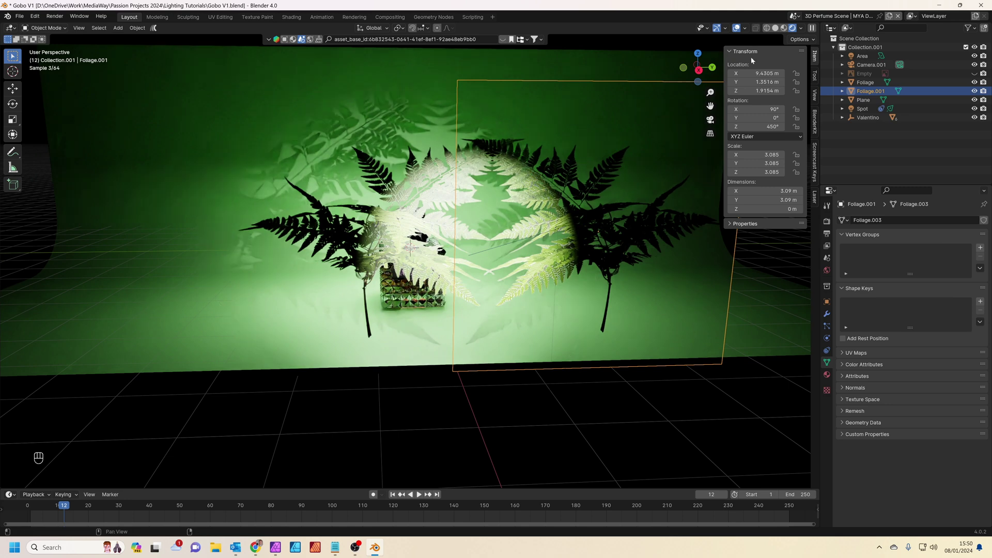
# - Lower Foliage.001 into the beam and tilt it slightly to spread its shadows
pyautogui.click(805, 31)
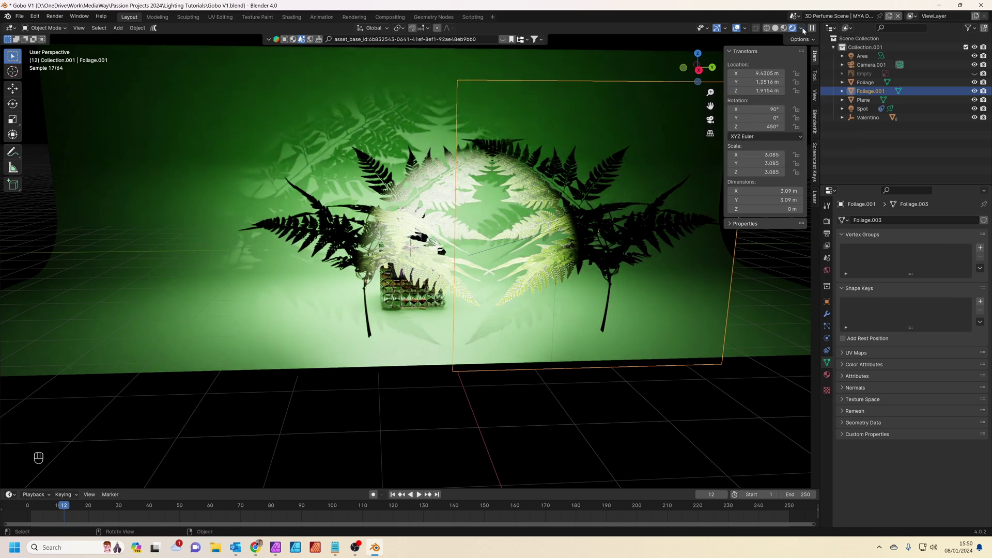
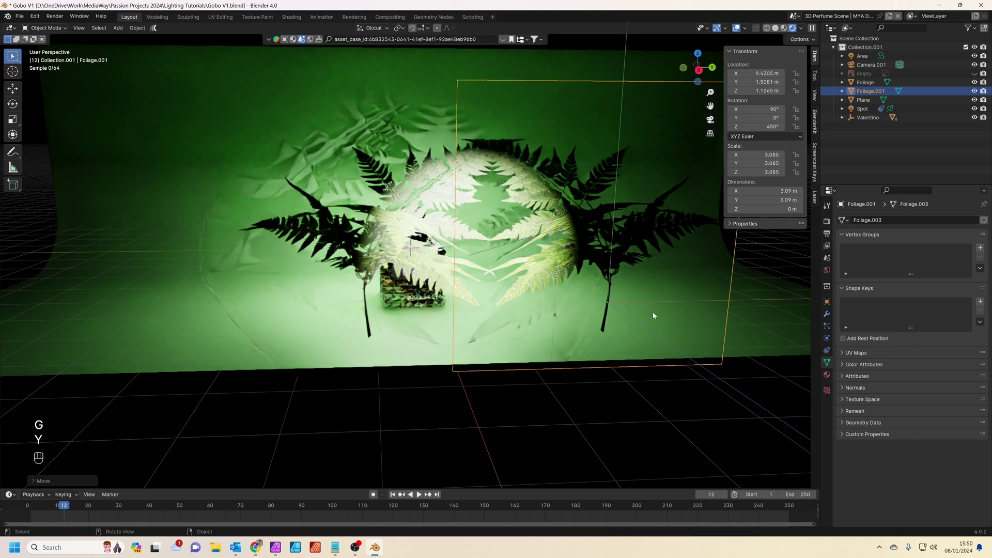
pyautogui.moveTo(804, 29); pyautogui.dragTo(807, 30)
pyautogui.moveTo(811, 41); pyautogui.dragTo(703, 154)
pyautogui.press('r')
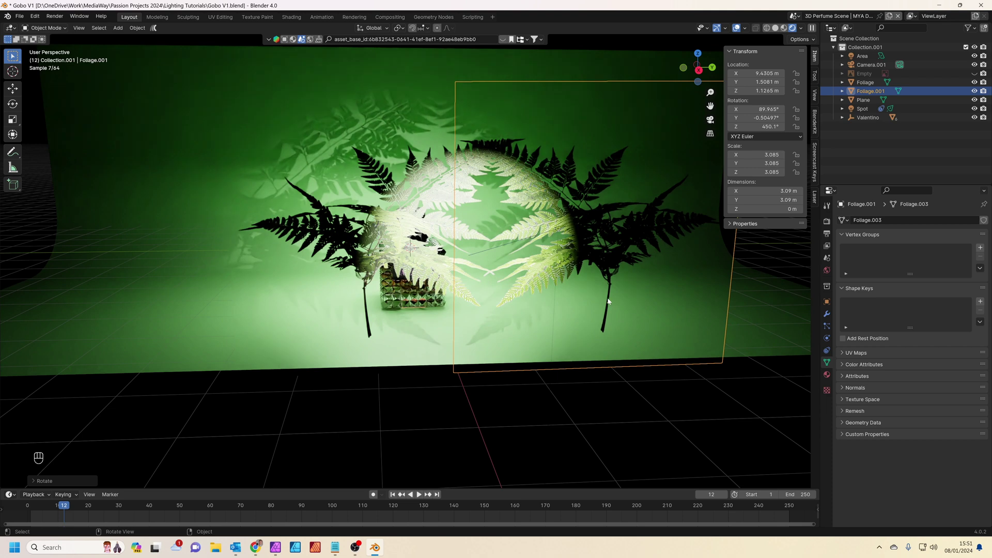
pyautogui.press('r')
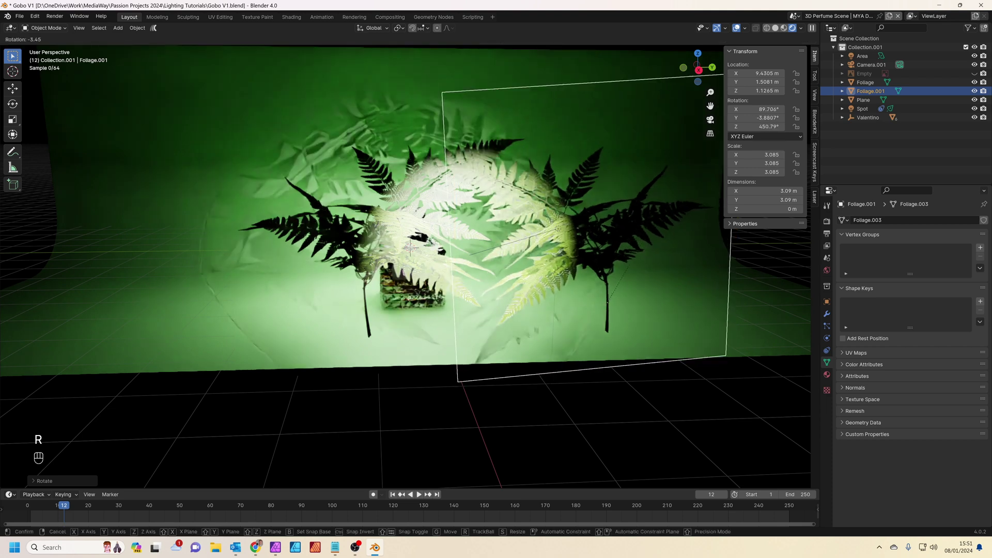
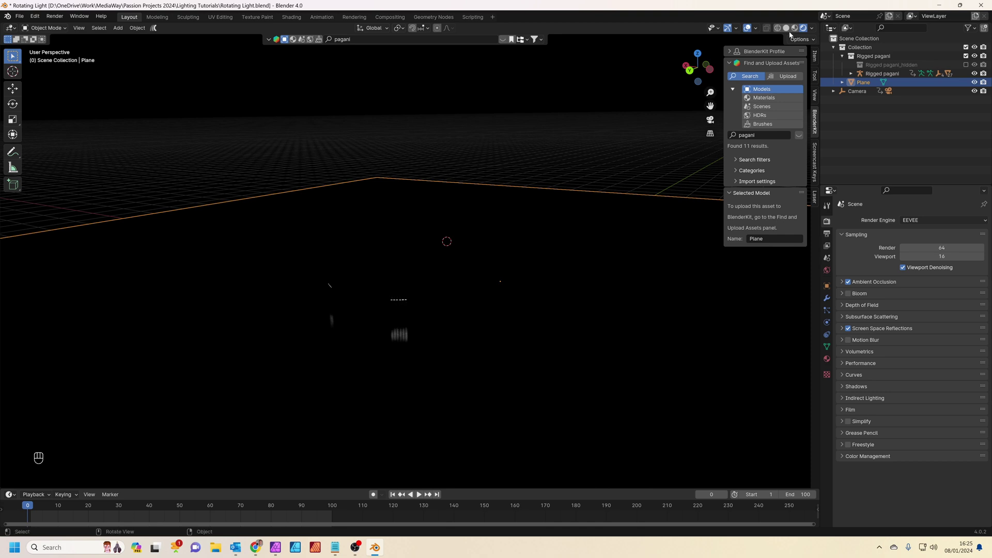
# - Switch to Solid shading and add an area light over the Pagani car
pyautogui.click(790, 31)
pyautogui.click(507, 249)
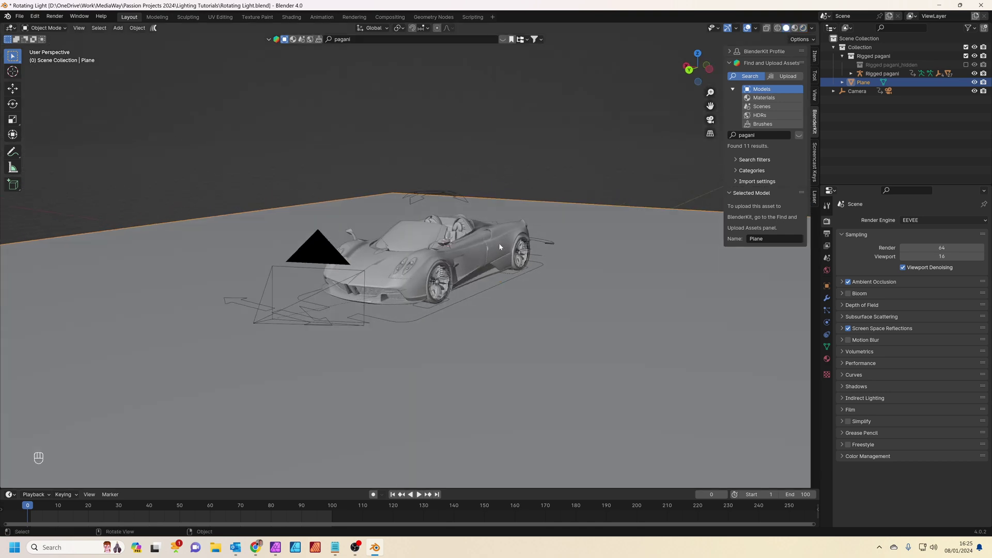
pyautogui.press('shift+a')
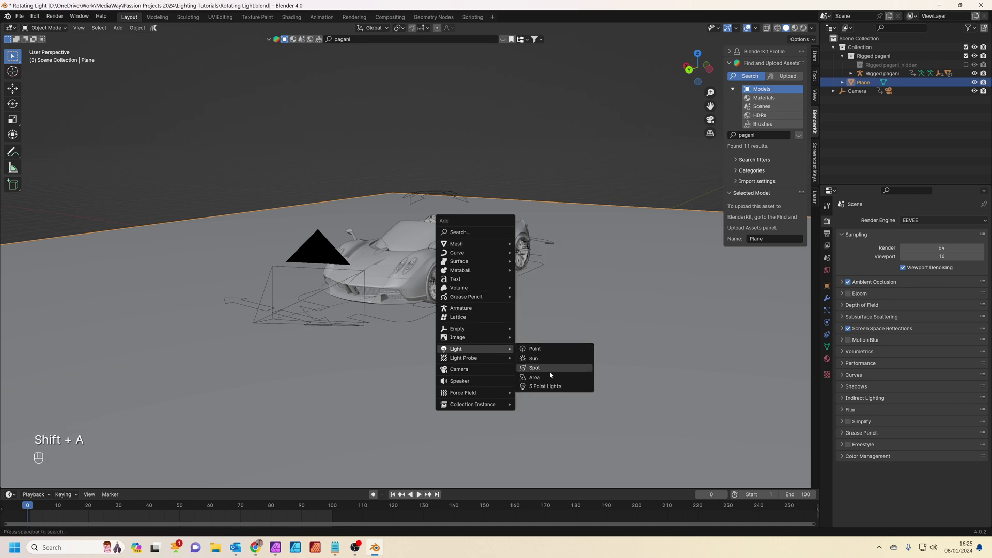
# - Move the area light into position over the car
pyautogui.press('g')
pyautogui.press('z')
pyautogui.moveTo(533, 229); pyautogui.dragTo(513, 262)
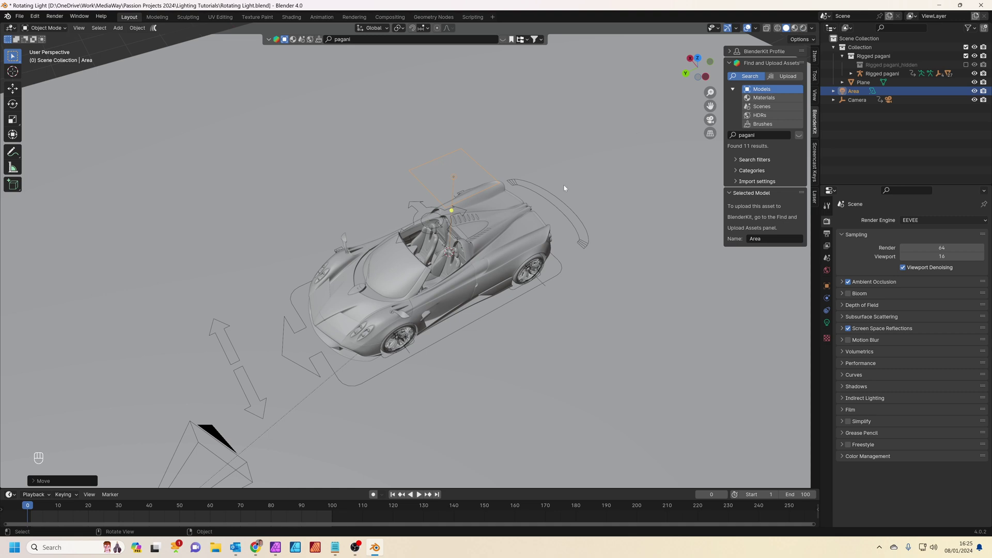
# - Scale the light along X then stretch it about 4.2 along Y into a thin strip
pyautogui.press('s')
pyautogui.press('x')
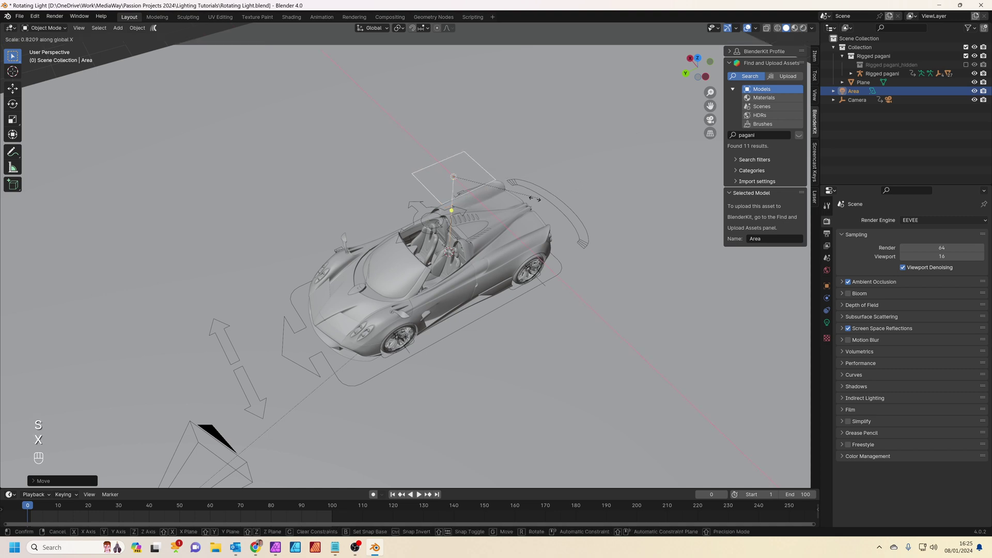
pyautogui.press('s')
pyautogui.press('y')
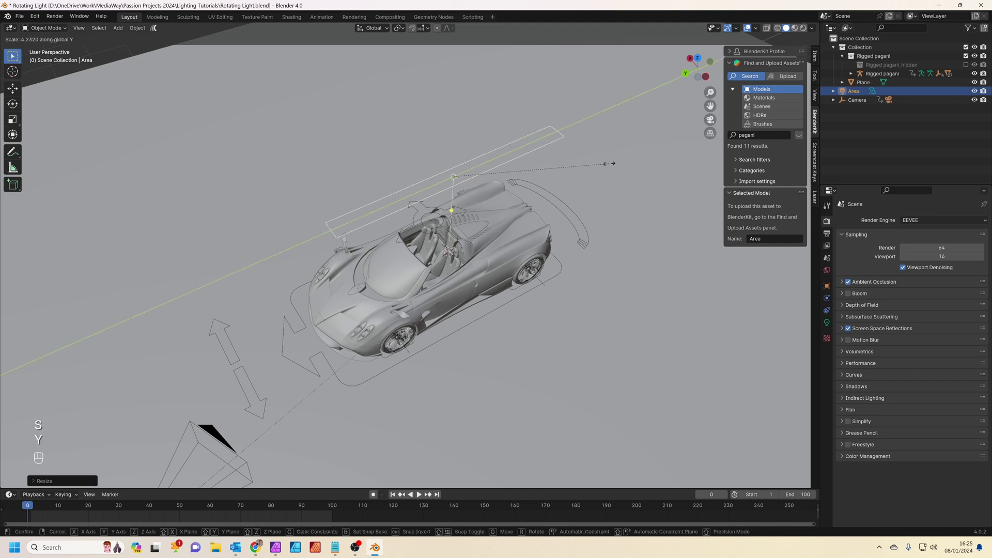
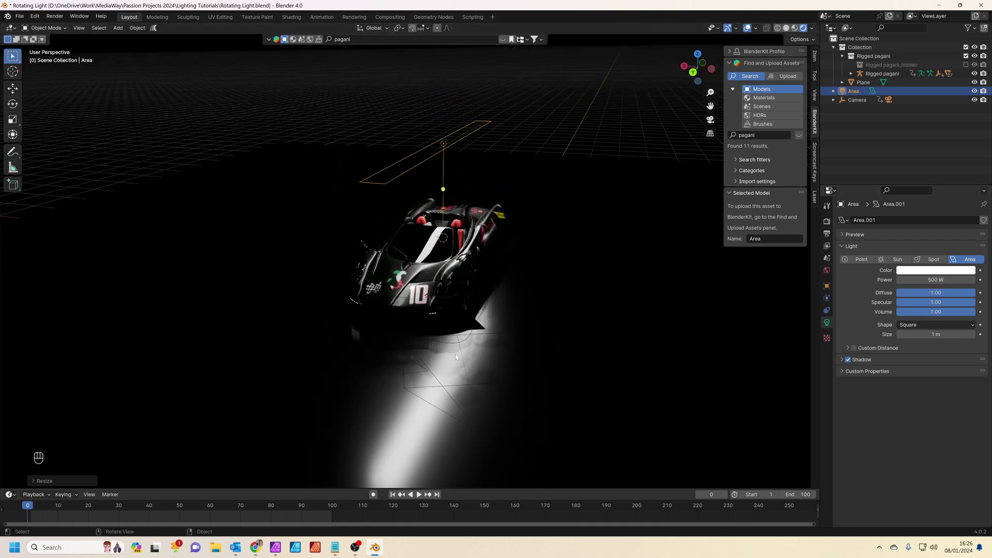
# - Orbit the rendered view of the strip light's glow and reselect the area light
pyautogui.middleClick(456, 334)
pyautogui.middleClick(457, 276)
pyautogui.click(479, 158)
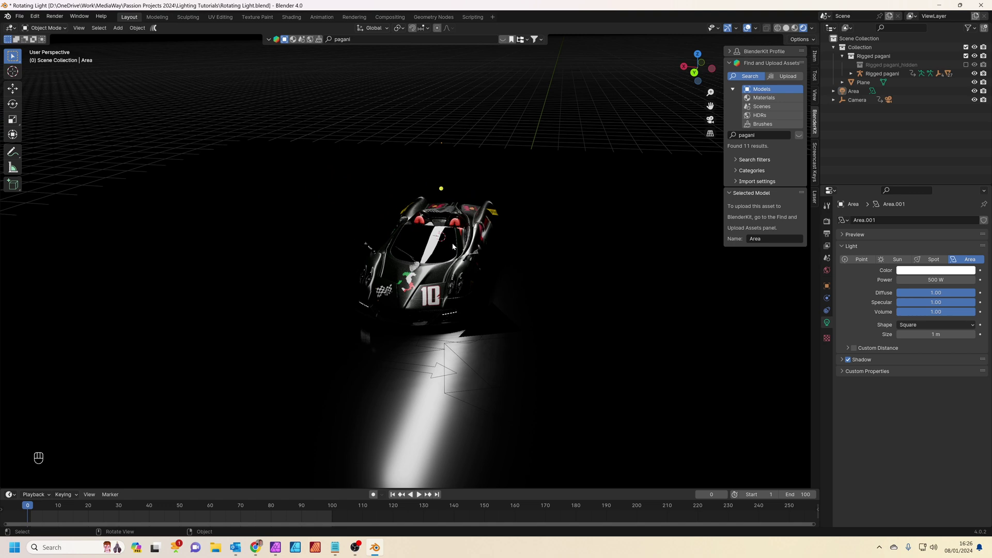
pyautogui.click(455, 251)
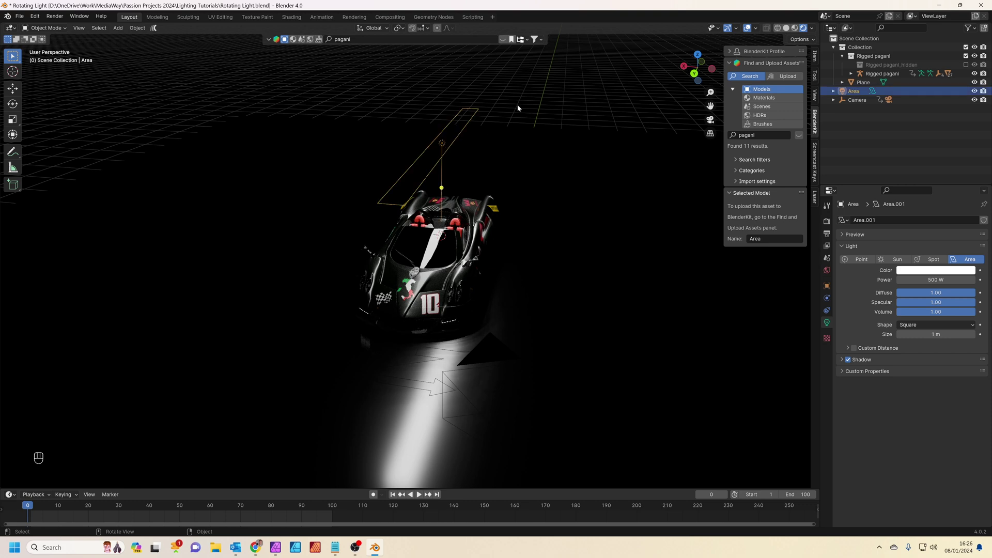
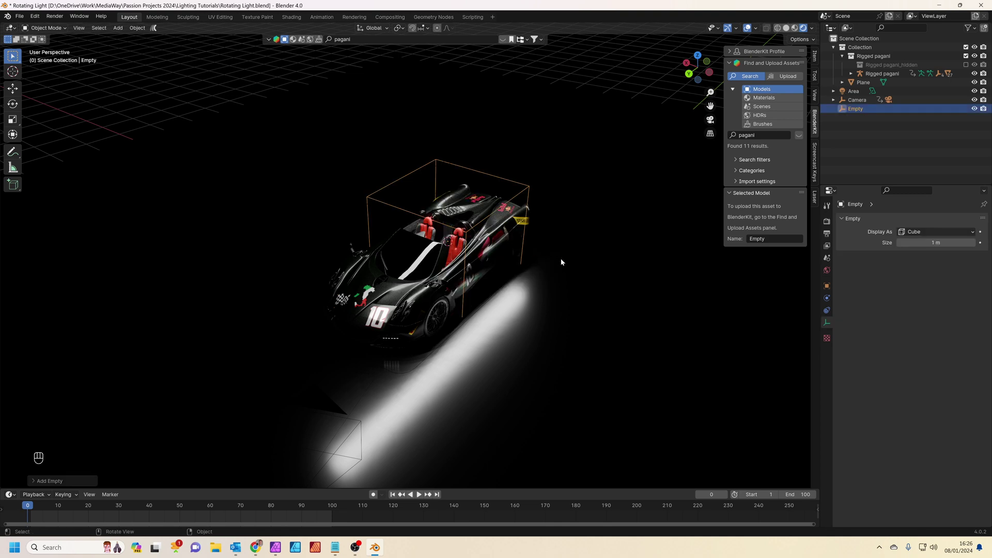
# - Parent the area light to the cube-shaped Empty with Ctrl+P > Object
pyautogui.middleClick(511, 232)
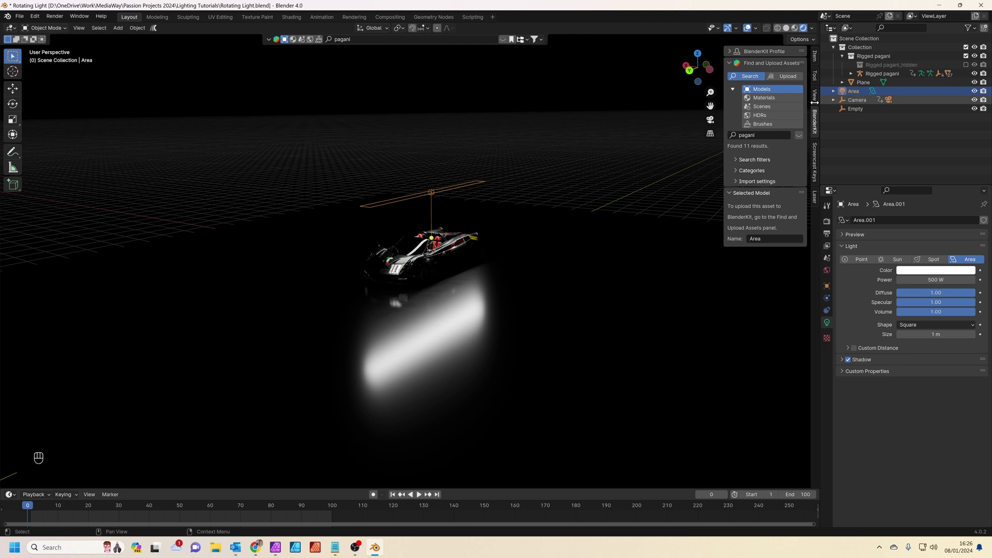
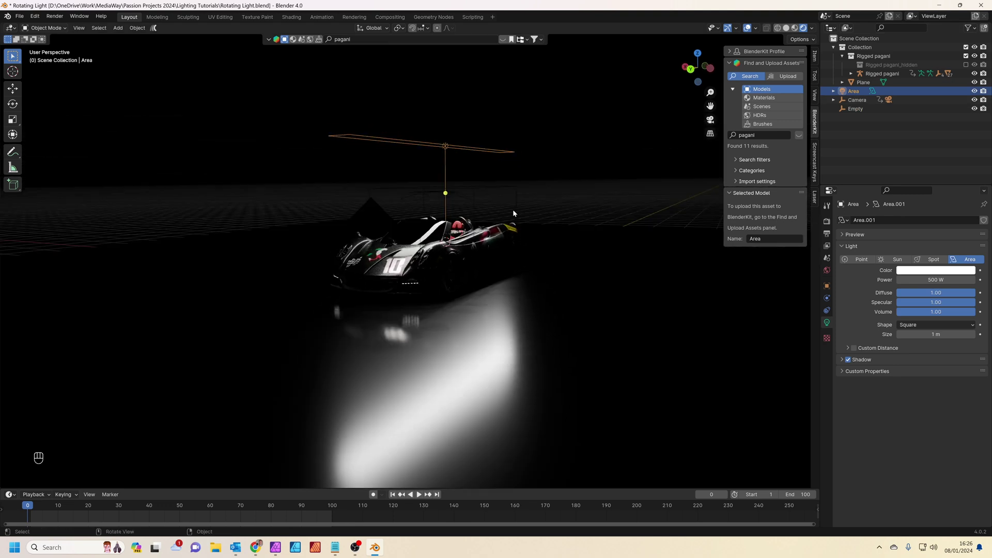
pyautogui.click(494, 241)
pyautogui.press('ctrl+p')
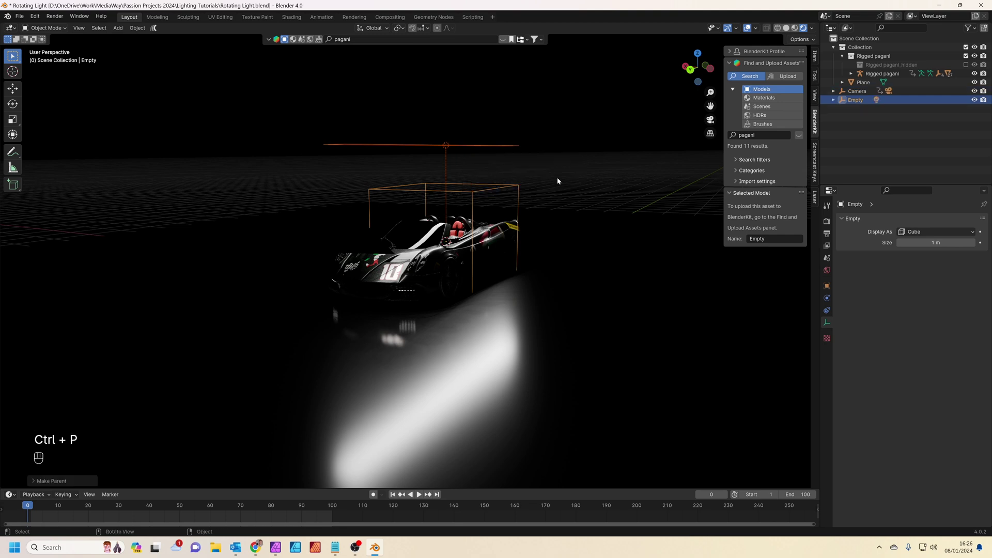
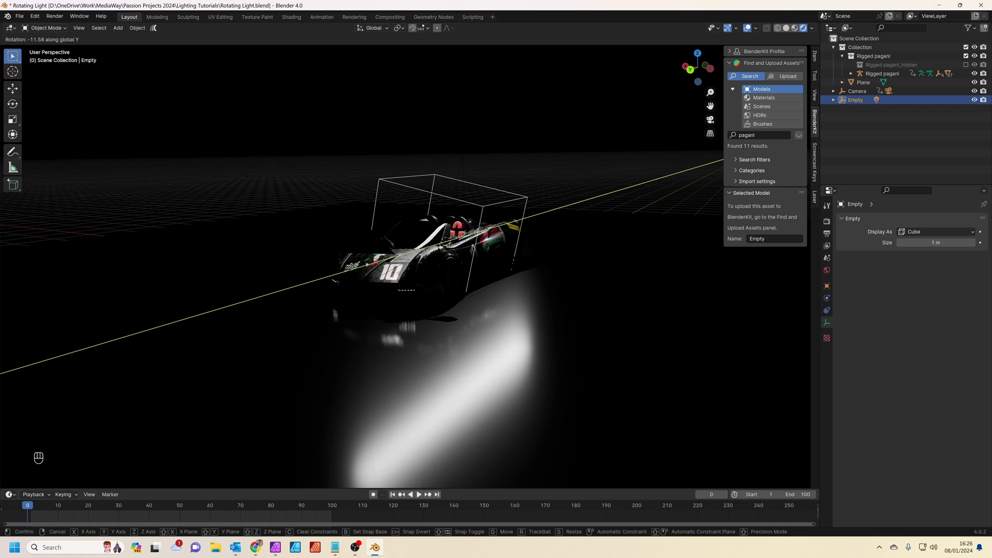
# - From camera view, tilt the Empty around Y and key its rotation at frame 0
pyautogui.press('Escape')
pyautogui.press('KP_0')
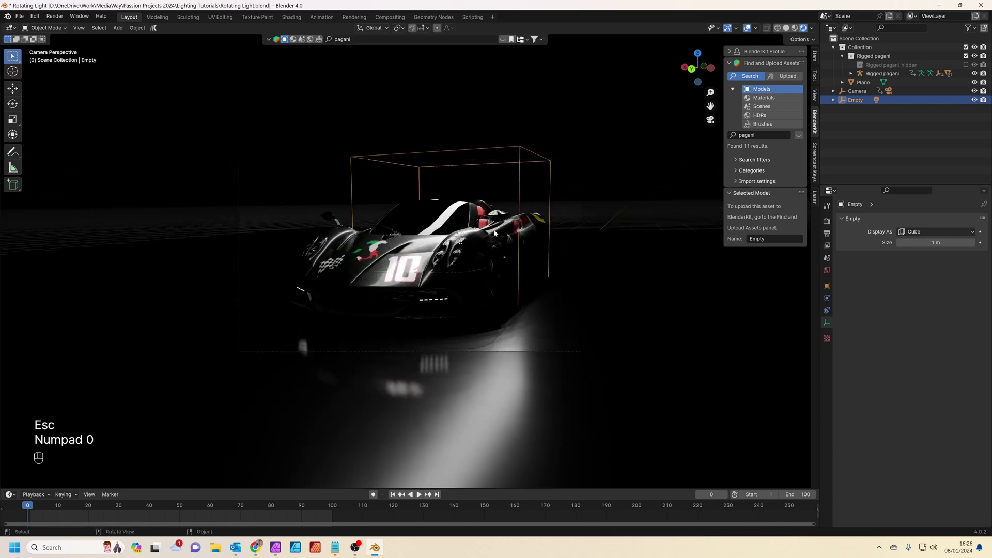
pyautogui.press('r')
pyautogui.press('y')
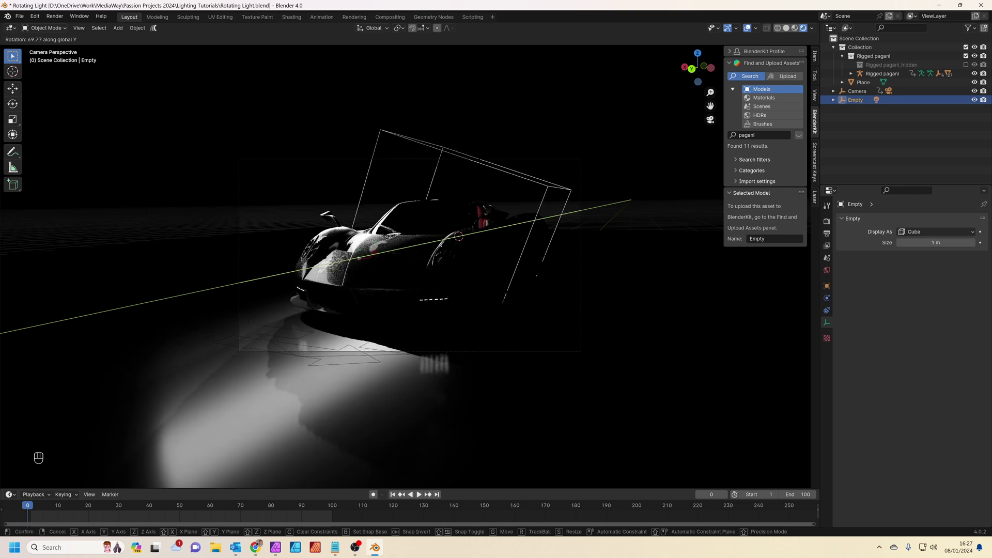
pyautogui.press('i')
# - At frame 100, rotate the Empty further around Y and key its rotation again
pyautogui.moveTo(70, 510); pyautogui.dragTo(338, 486)
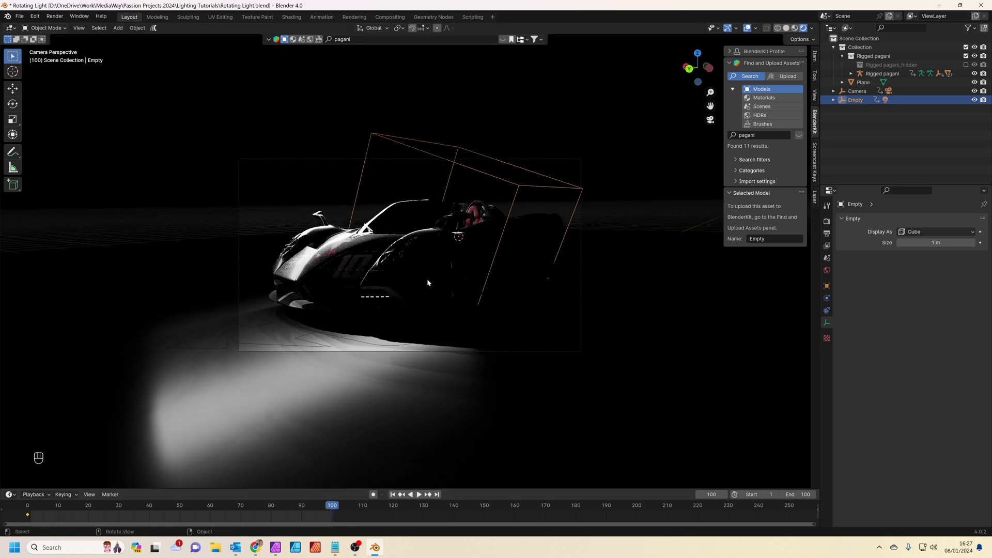
pyautogui.press('r')
pyautogui.press('y')
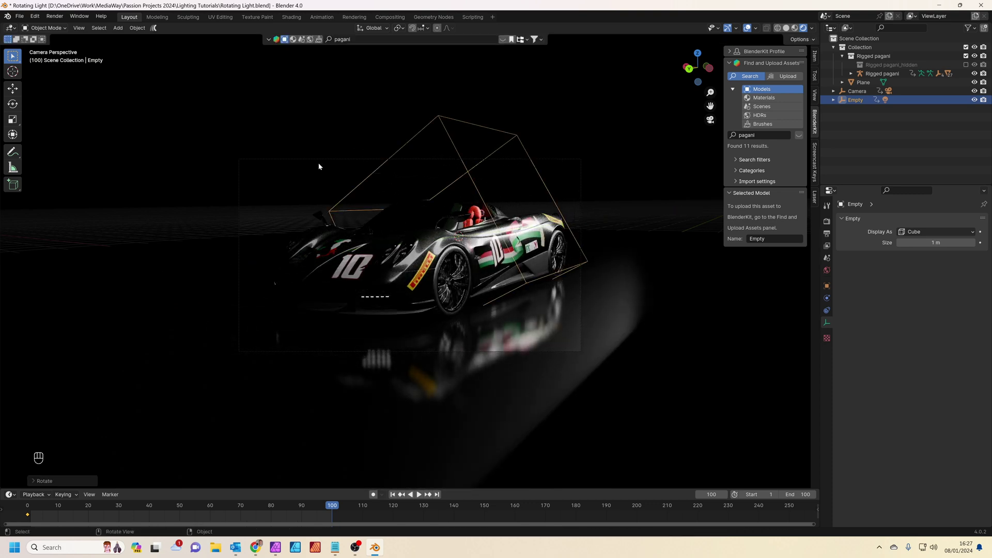
pyautogui.press('i')
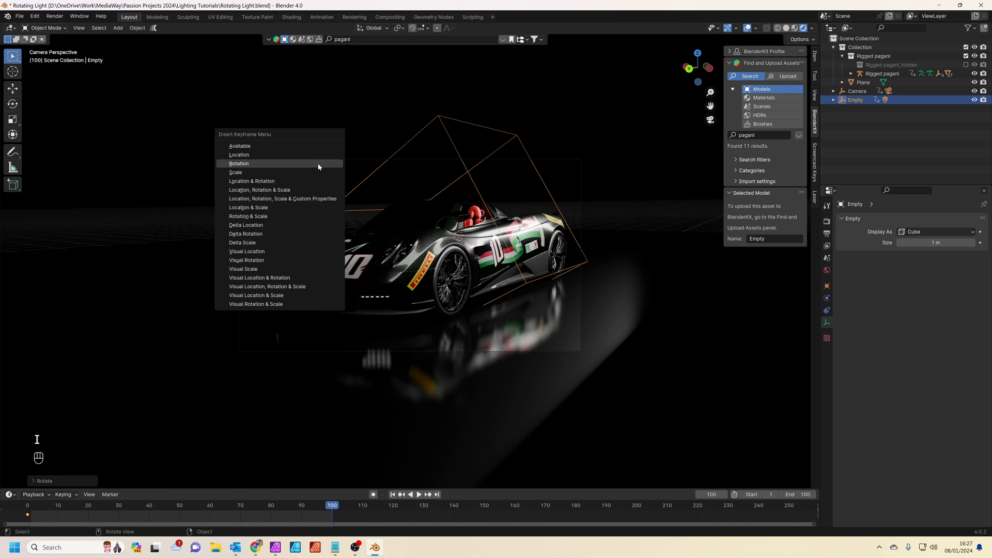
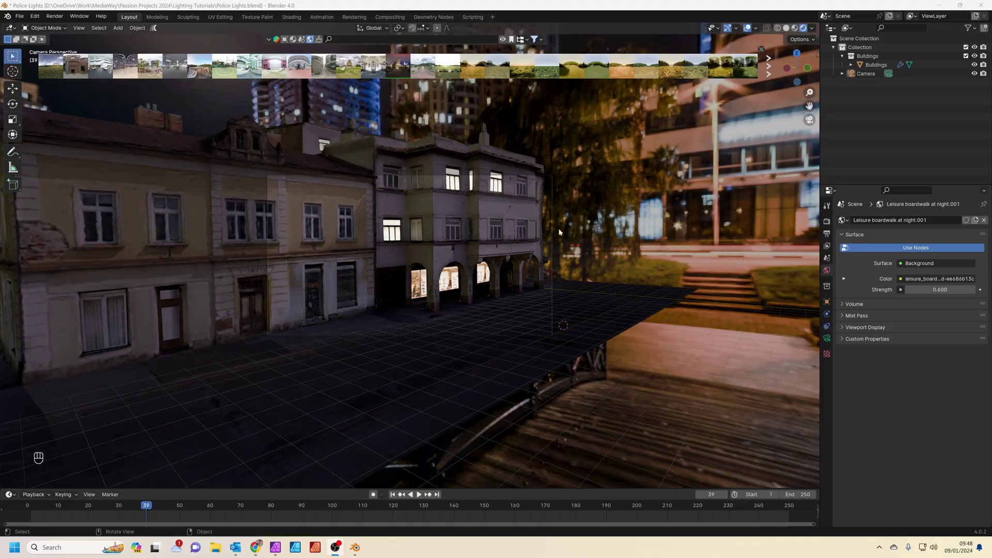
# - Add a Plain Axes empty on the ground in front of the arcade
pyautogui.middleClick(573, 235)
pyautogui.moveTo(577, 234); pyautogui.dragTo(556, 238)
pyautogui.middleClick(538, 241)
pyautogui.moveTo(465, 243); pyautogui.dragTo(469, 243)
pyautogui.middleClick(497, 260)
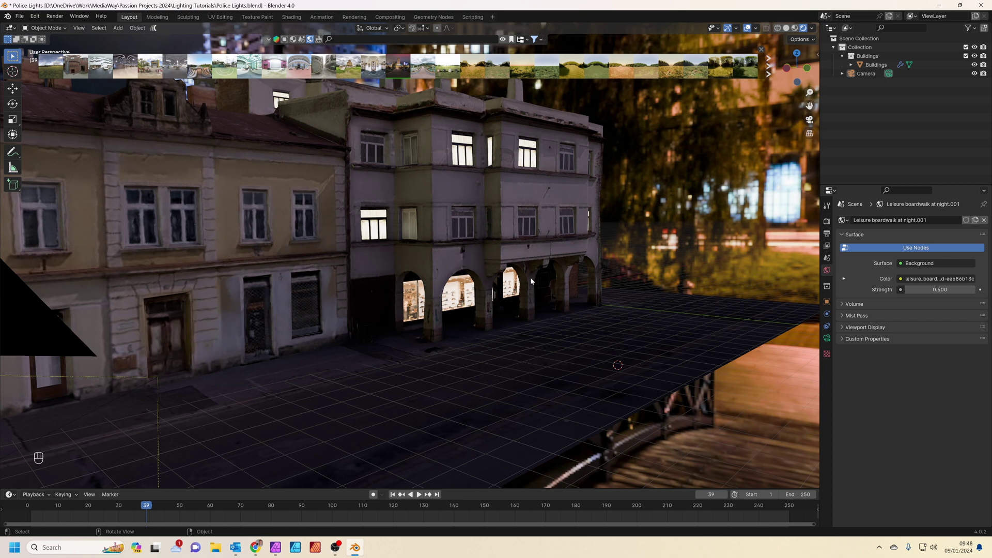
pyautogui.press('shift+a')
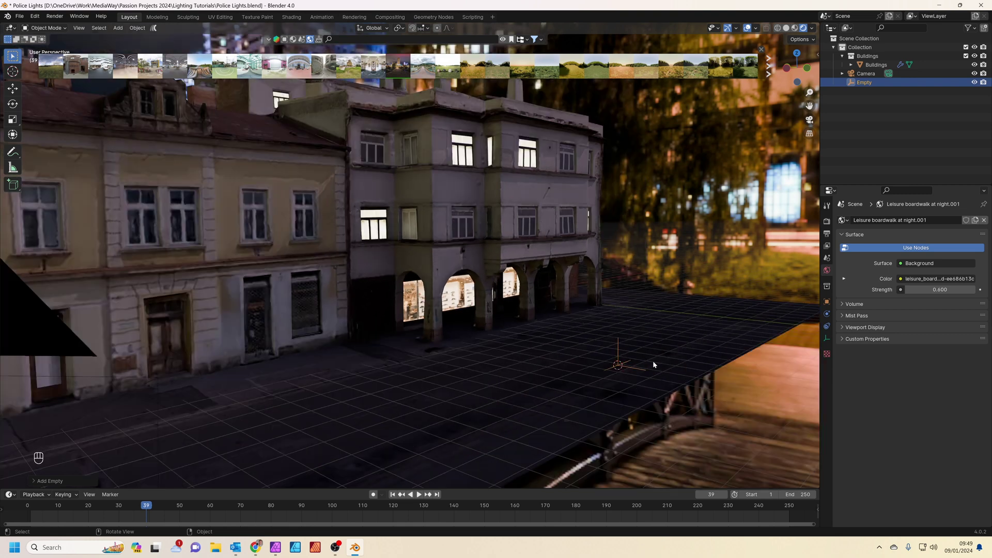
# - Add a spot light at the empty rotated 90° around X, set to blue at 10000 W
pyautogui.press('shift+a')
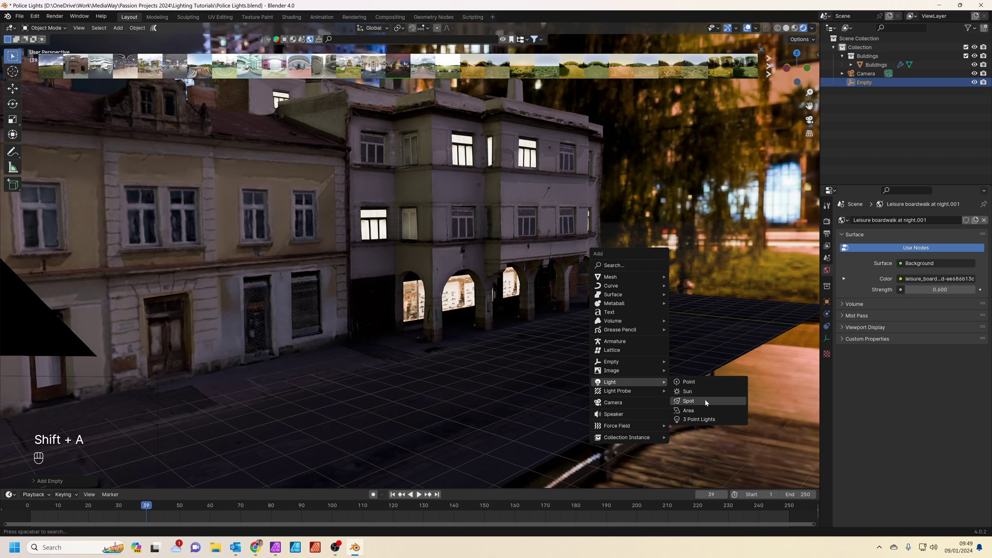
pyautogui.press('r')
pyautogui.press('x')
pyautogui.press('KP_9')
pyautogui.press('KP_0')
pyautogui.press('KP_Enter')
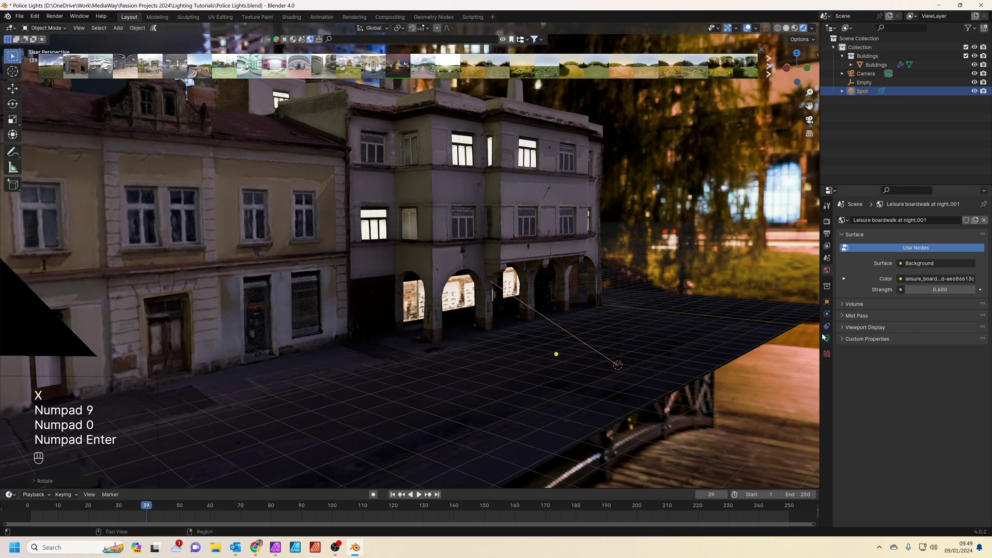
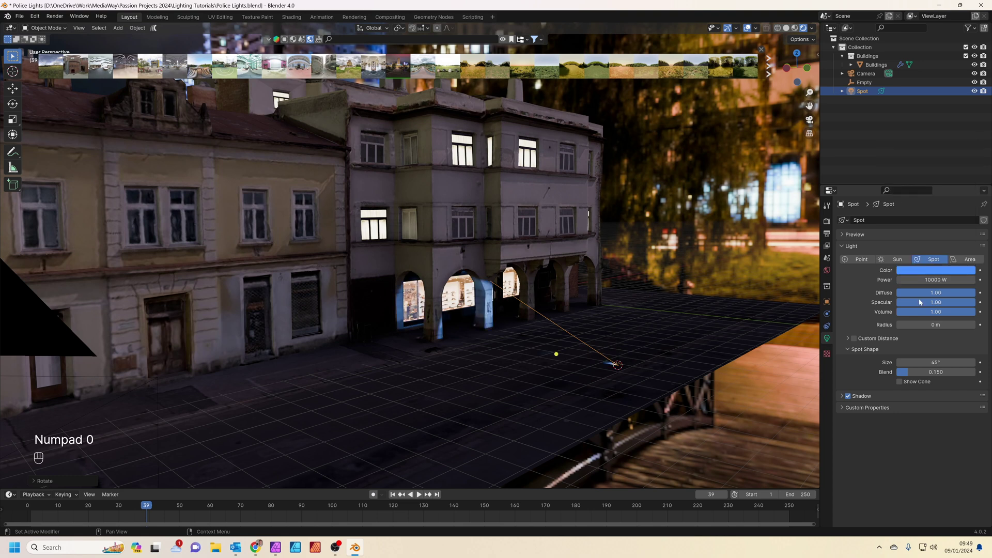
# - Zoom in on the new spotlight and inspect its beam on the arcade
pyautogui.press('KP_Decimal')
pyautogui.middleClick(552, 343)
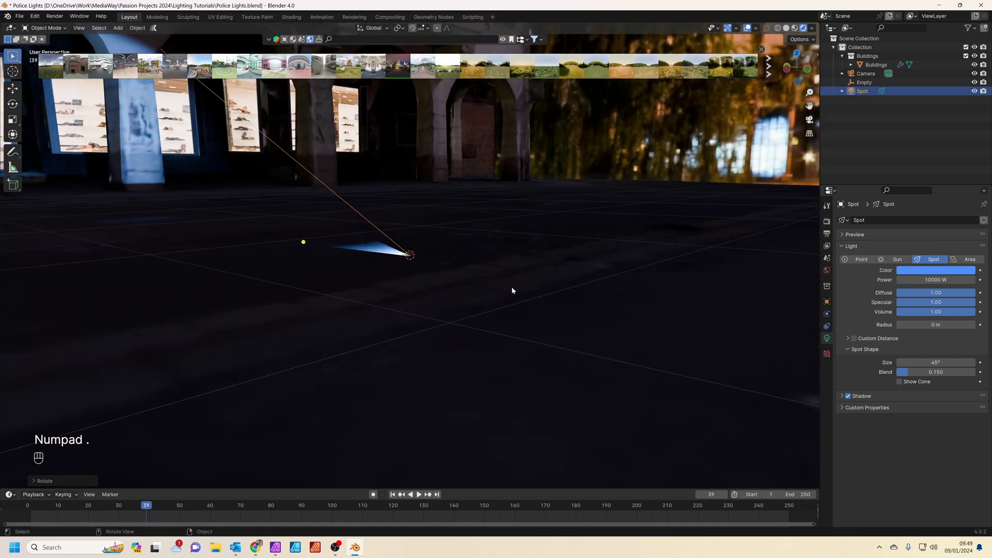
pyautogui.middleClick(473, 255)
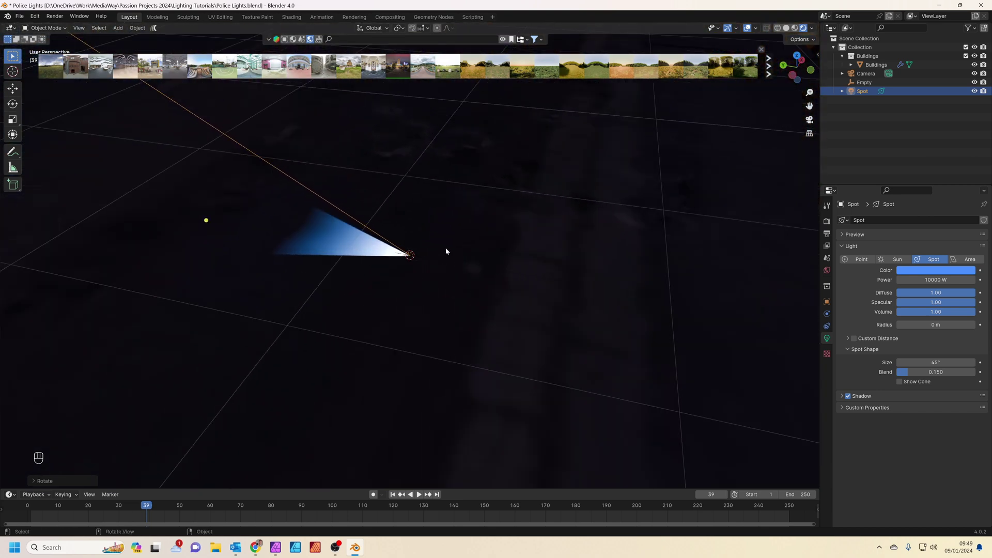
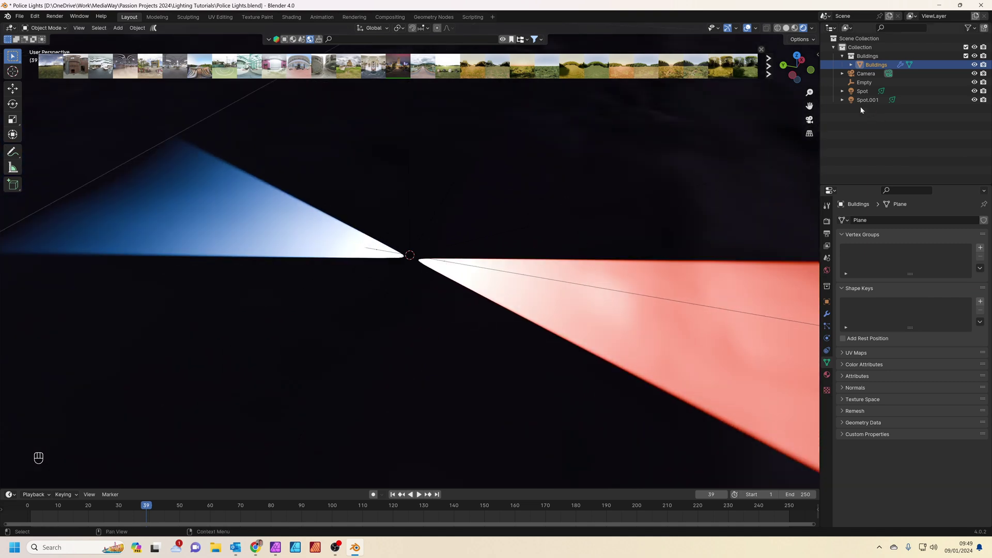
# - Select Spot, Spot.001 and the Empty in the Outliner and parent both lights to the Empty
pyautogui.click(862, 100)
pyautogui.click(869, 92)
pyautogui.click(868, 82)
pyautogui.click(869, 93)
pyautogui.click(870, 101)
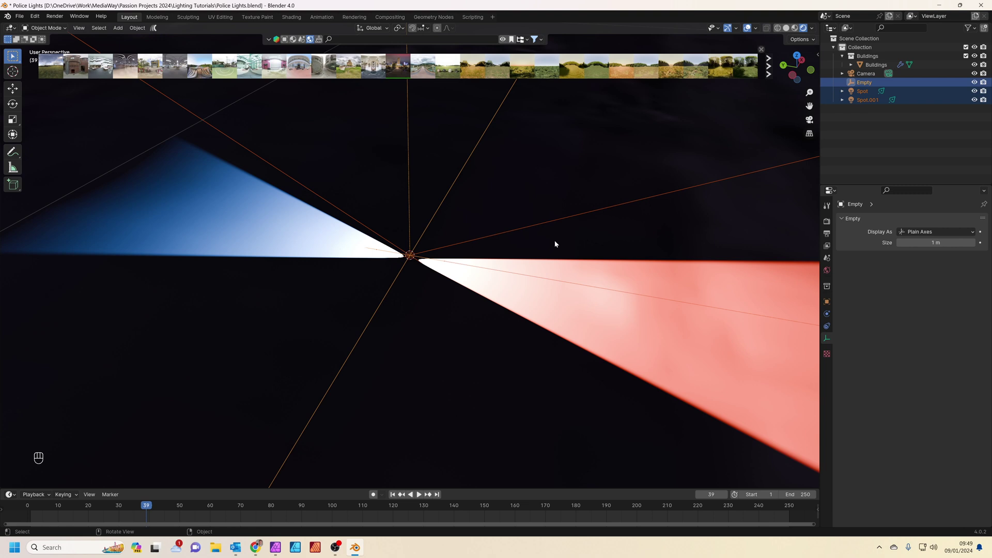
pyautogui.press('ctrl+p')
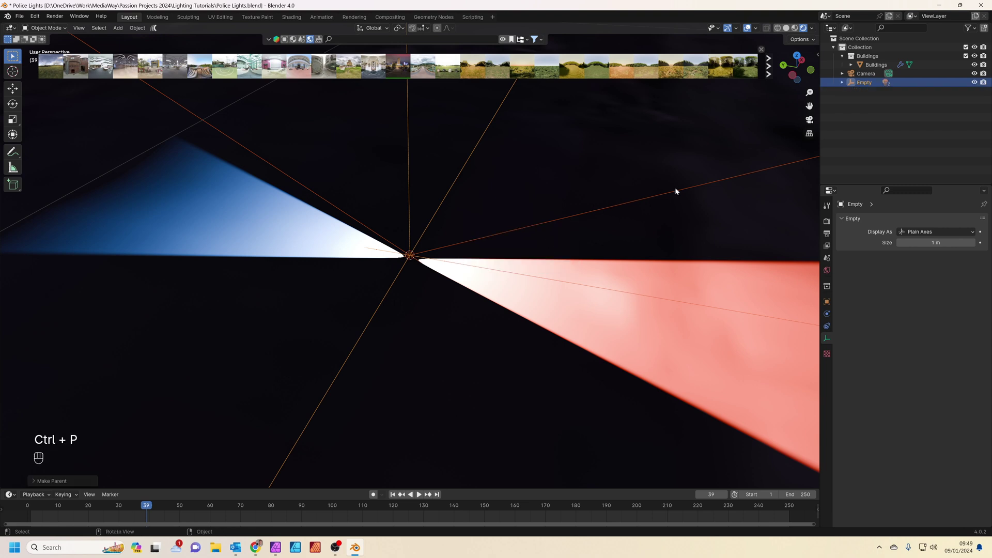
# - Move the Empty over the pavement, test-rotate it around Z, and show its transform sidebar
pyautogui.click(678, 191)
pyautogui.click(872, 83)
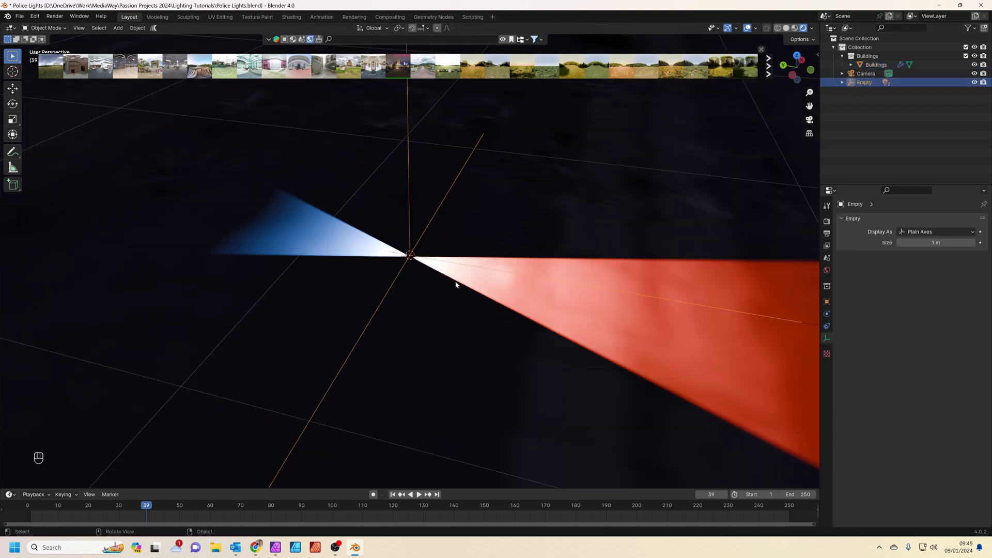
pyautogui.press('g')
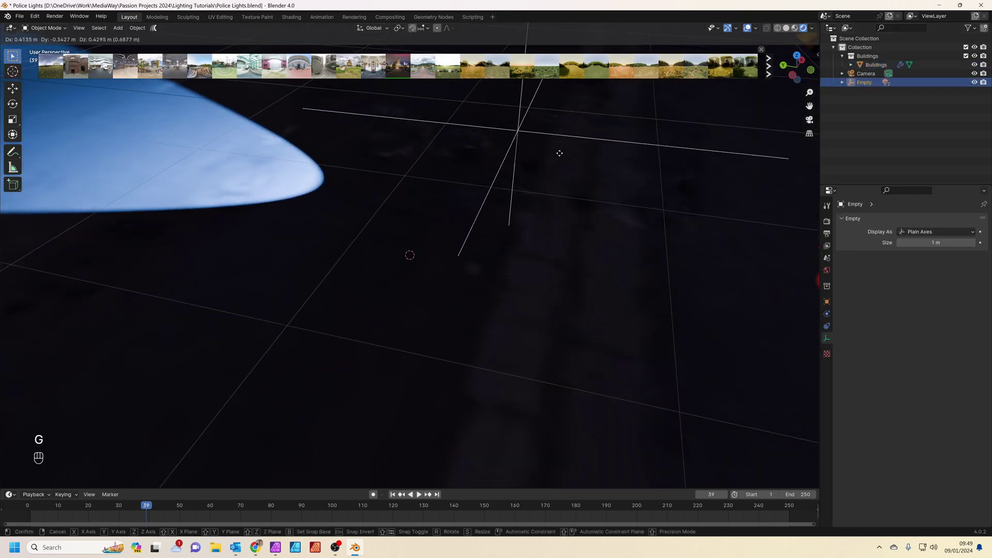
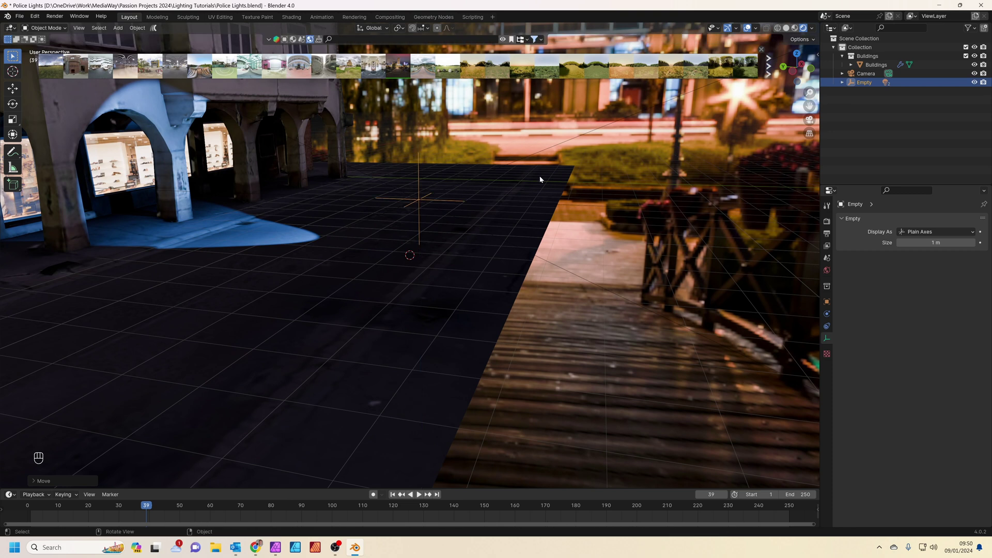
pyautogui.press('r')
pyautogui.press('z')
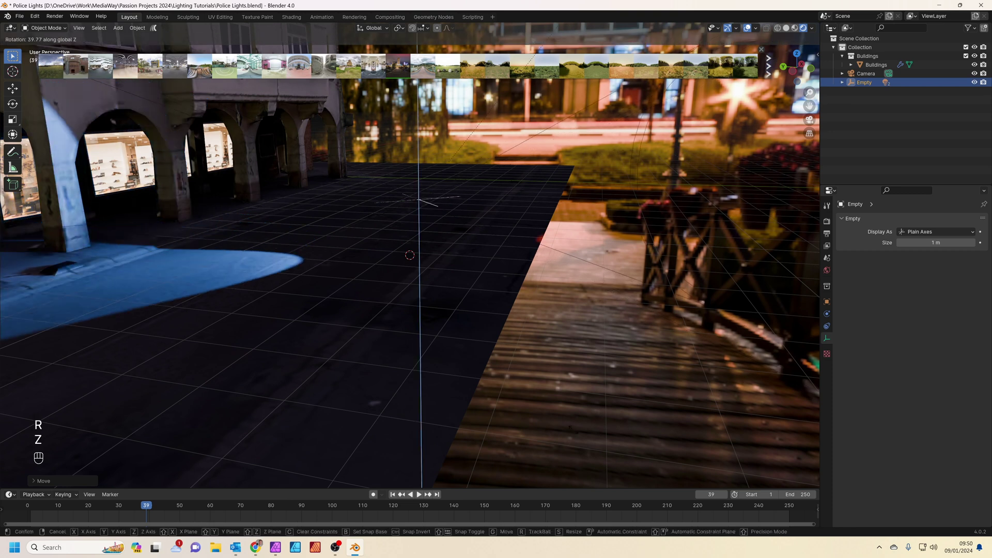
pyautogui.press('Escape')
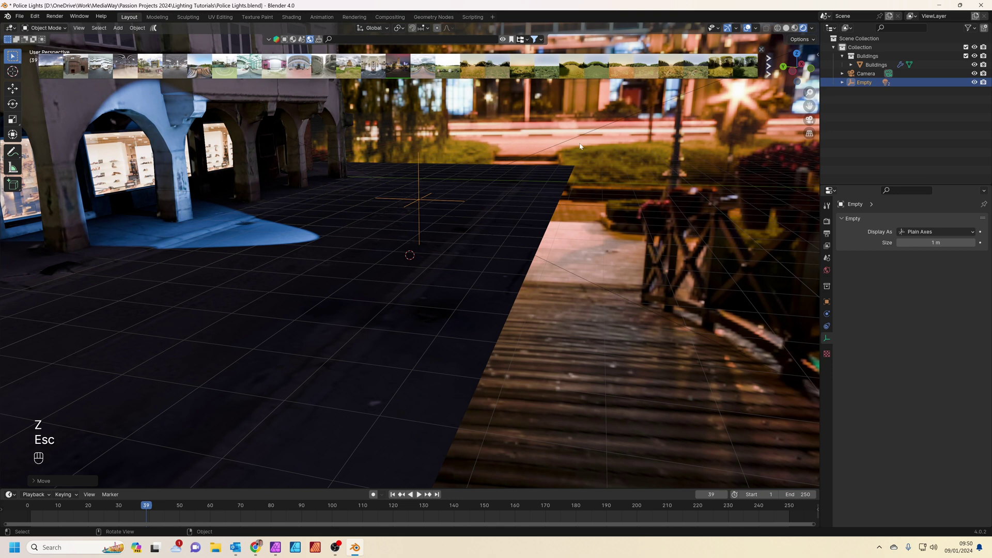
pyautogui.press('n')
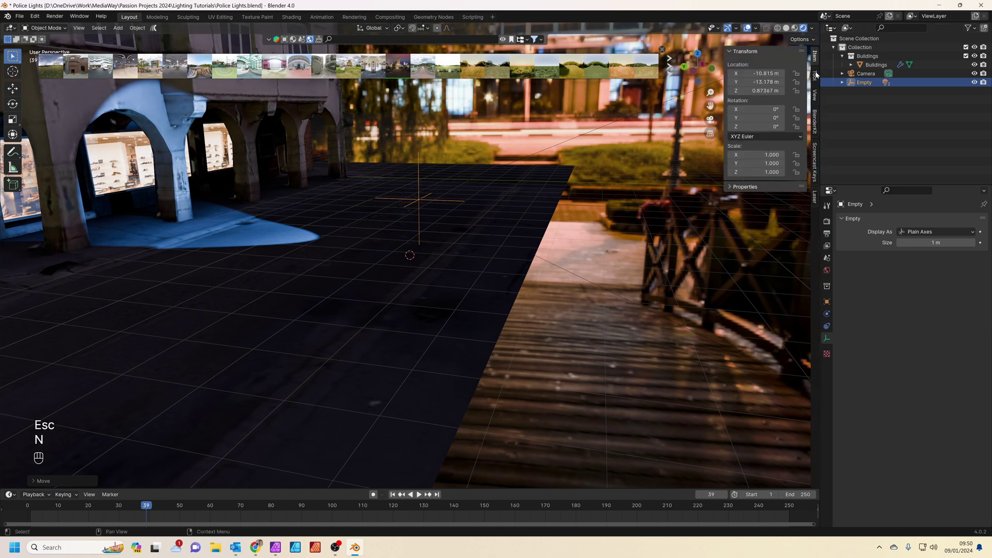
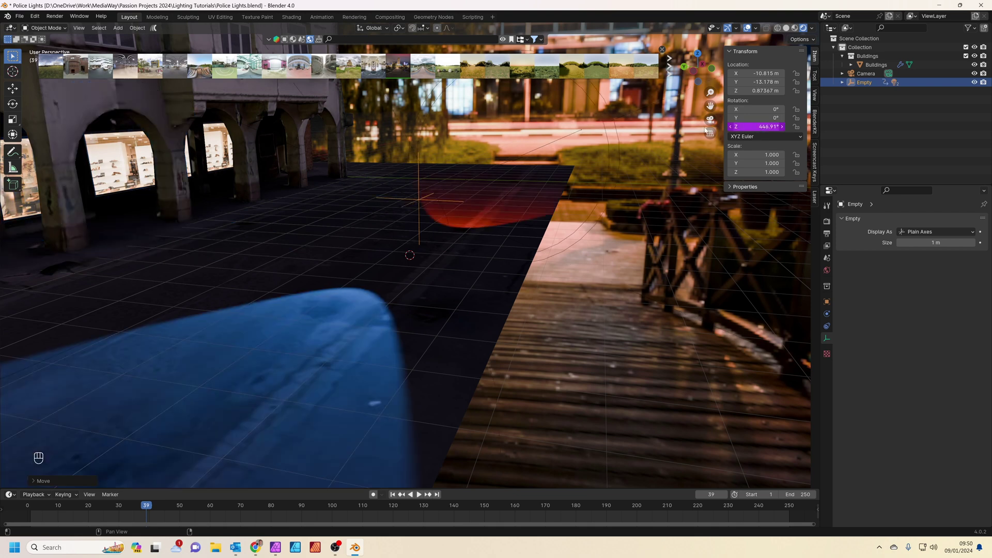
# - Play the animation through the camera to watch the #frame*10 driver spin the beams
pyautogui.press('space')
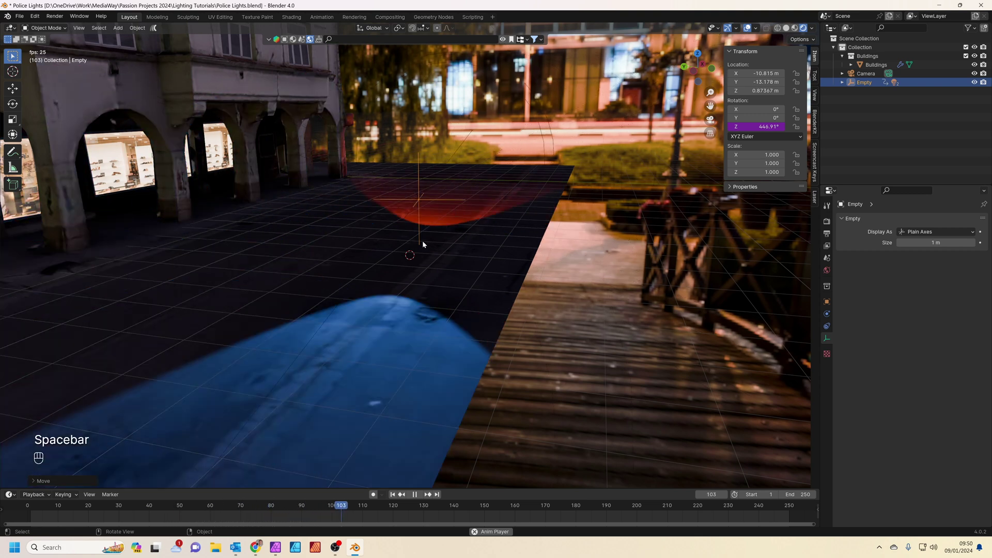
pyautogui.press('space')
pyautogui.press('KP_0')
pyautogui.press('space')
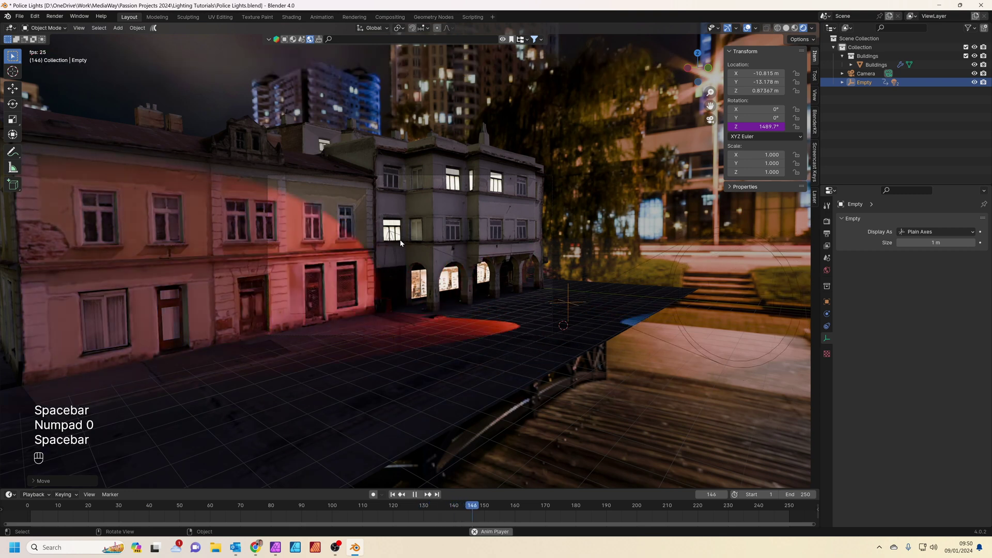
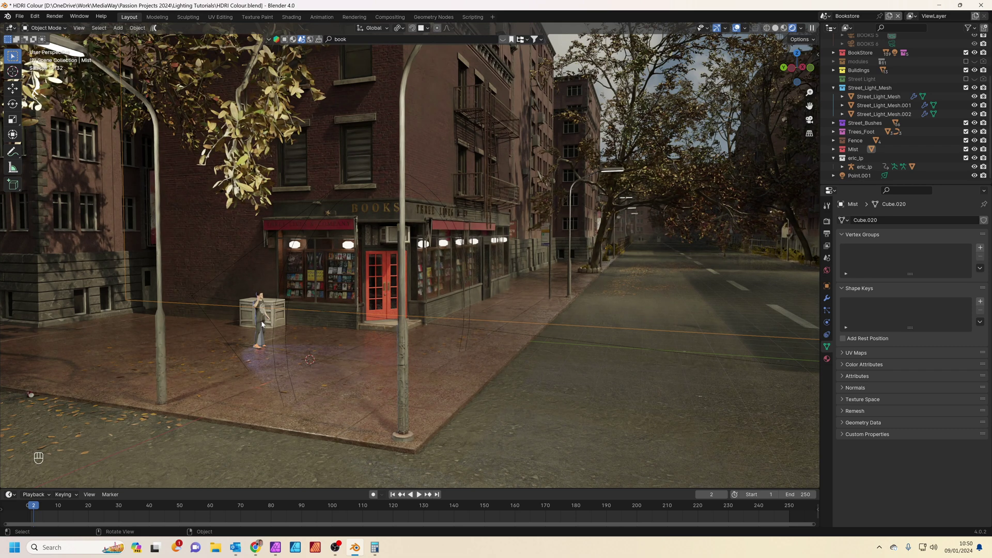
# - Look at the misty bookstore street through the scene camera
pyautogui.press('KP_0')
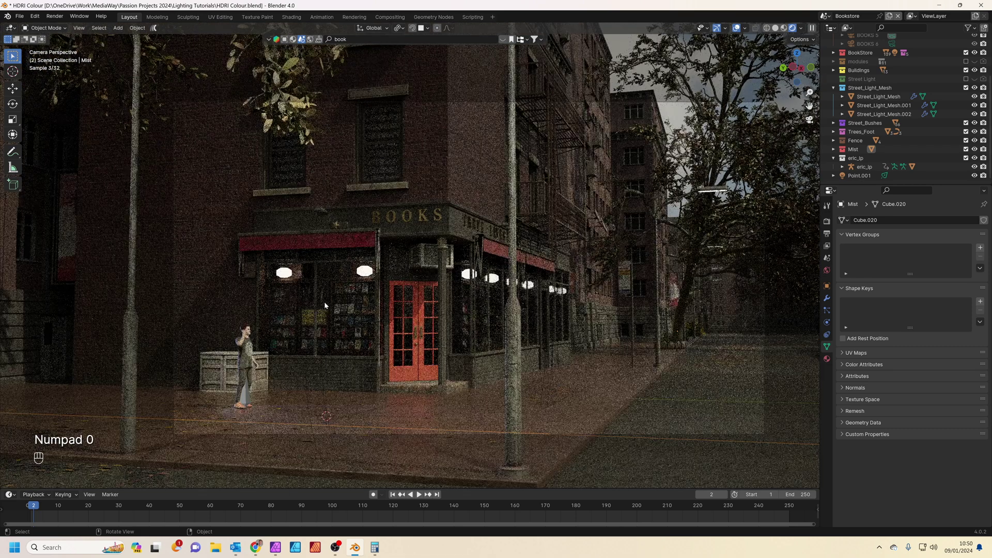